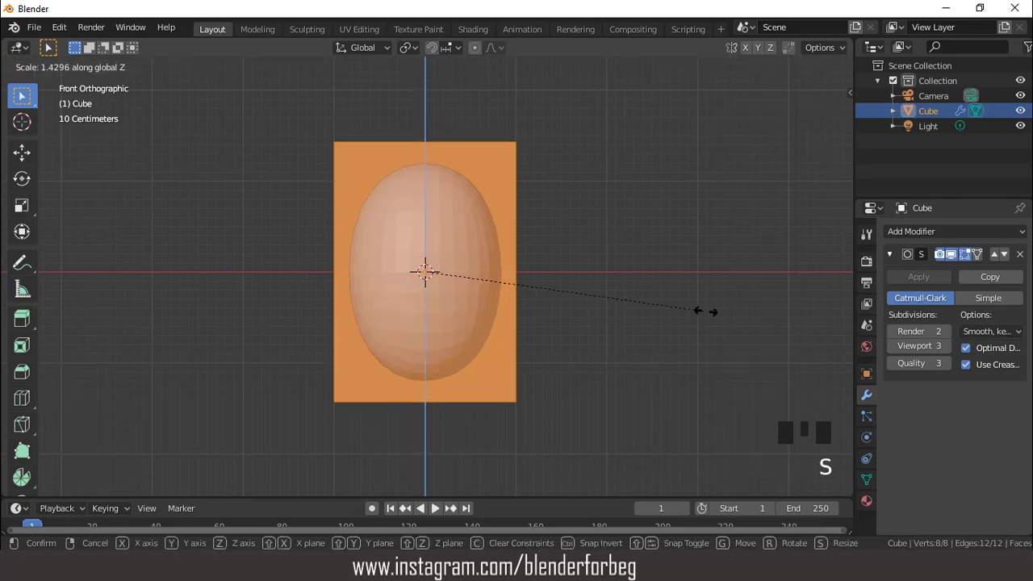
Loop-cut the stretched cube, confirm its height, and enter Edit Mode on the dense body mesh
{"action": "key", "text": "ctrl+r"}
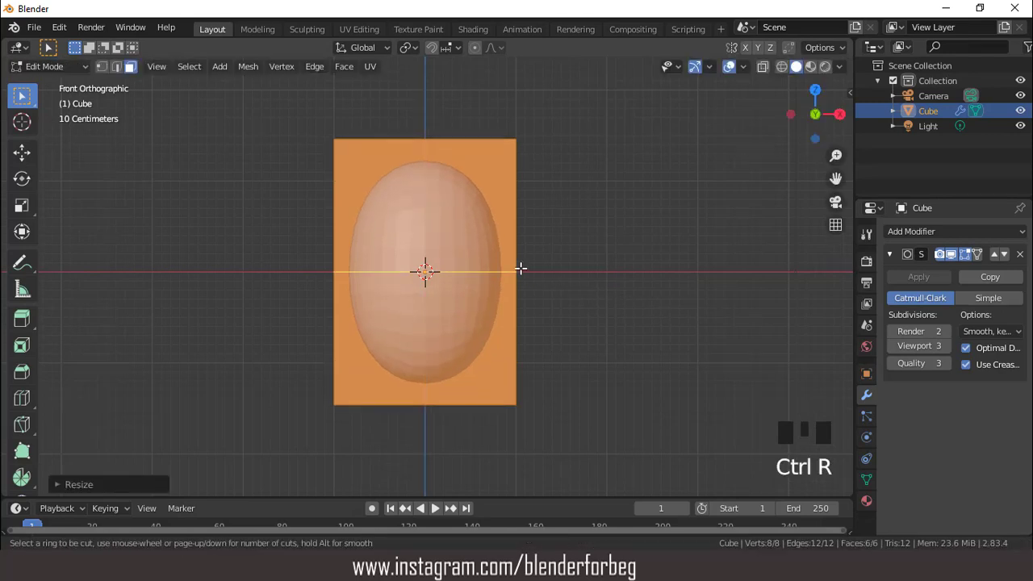
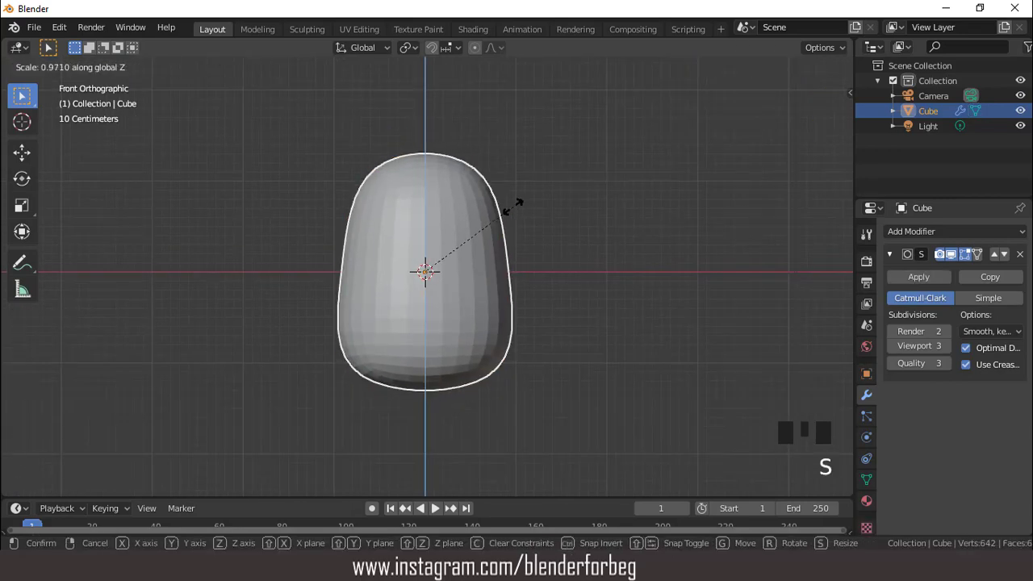
{"action": "scroll", "scroll_direction": "up", "scroll_amount": 3}
{"action": "left_click", "coordinate": [920, 281]}
{"action": "scroll", "scroll_direction": "up", "scroll_amount": 3}
{"action": "key", "text": "Tab"}
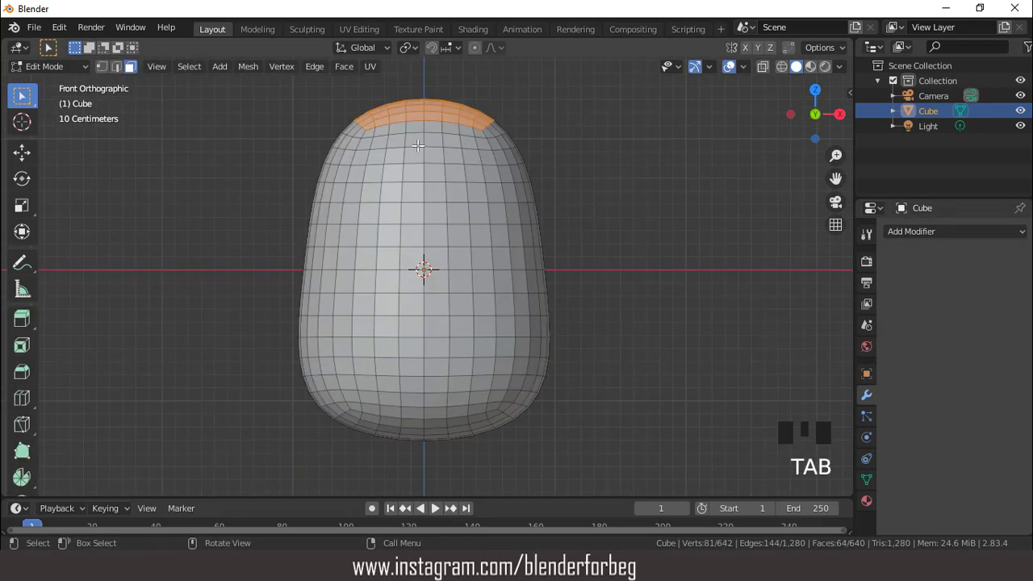
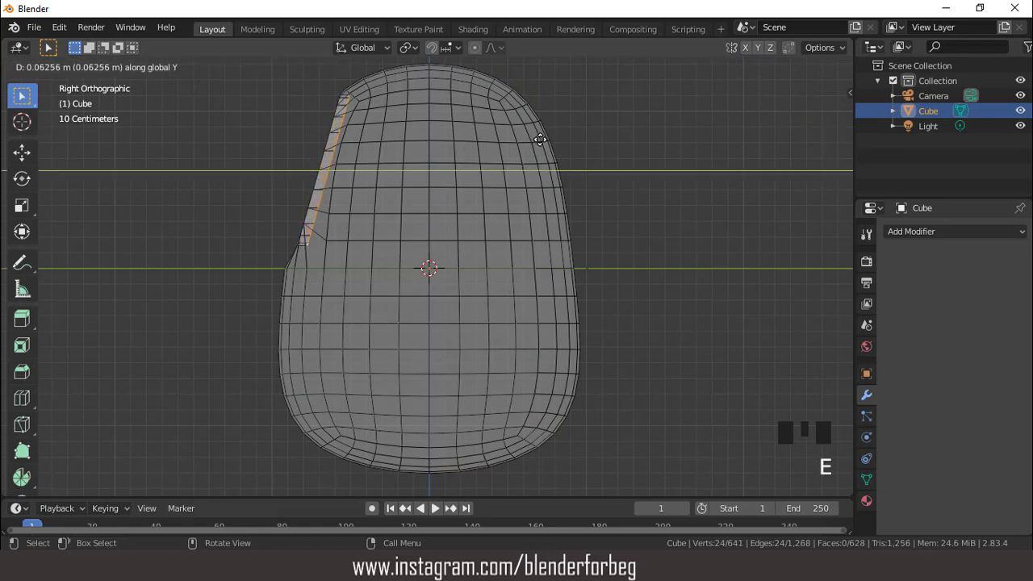
Extrude the visor circle faces inward and enable Auto Smooth in the body's Object Data settings
{"action": "key", "text": "KP_1"}
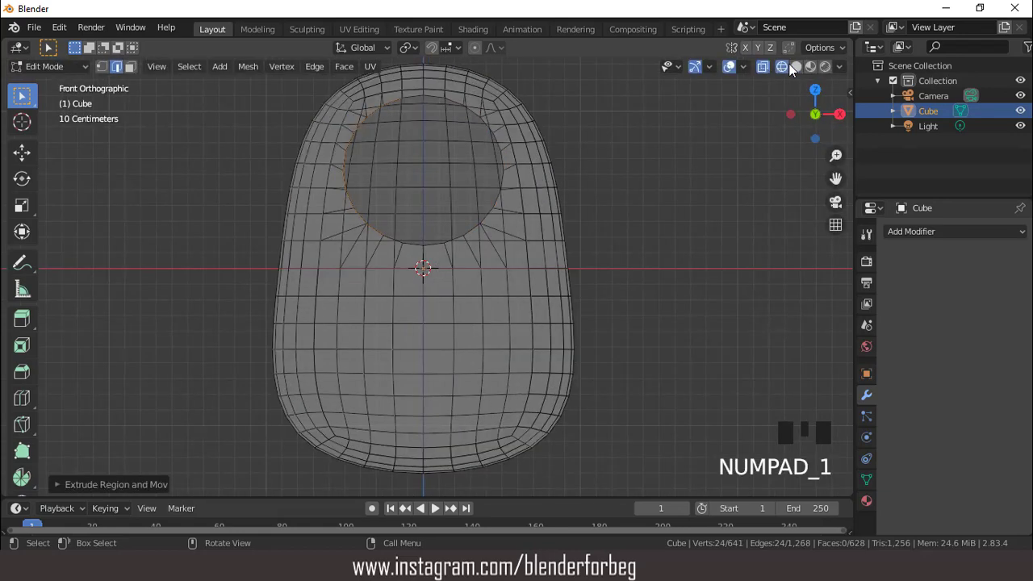
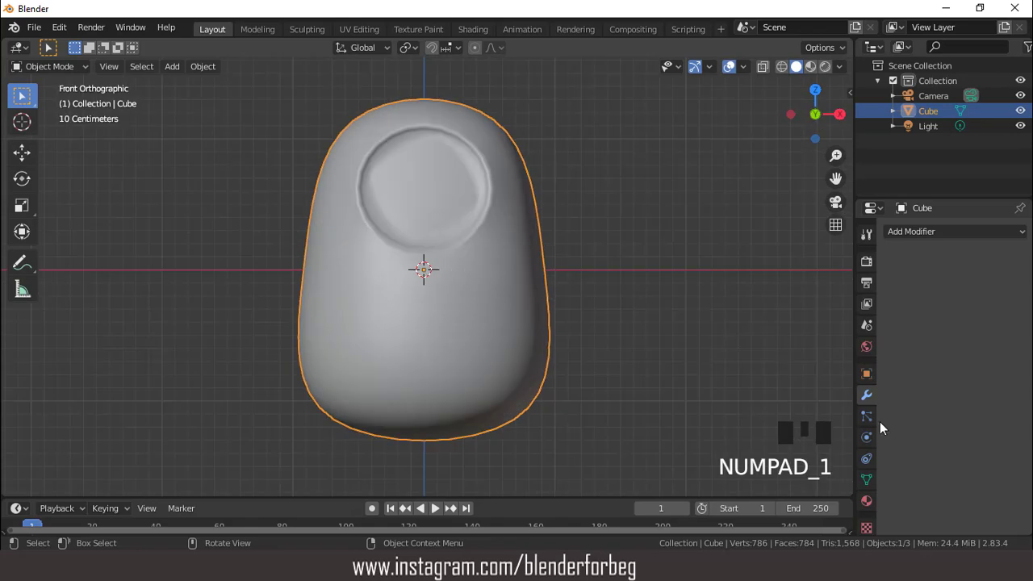
{"action": "left_click", "coordinate": [874, 485]}
{"action": "left_click_drag", "start_coordinate": [891, 494], "coordinate": [916, 510]}
{"action": "scroll", "scroll_direction": "up", "scroll_amount": 3}
{"action": "scroll", "scroll_direction": "down", "scroll_amount": 3}
{"action": "left_click_drag", "start_coordinate": [492, 288], "coordinate": [491, 287]}
{"action": "key", "text": "KP_1"}
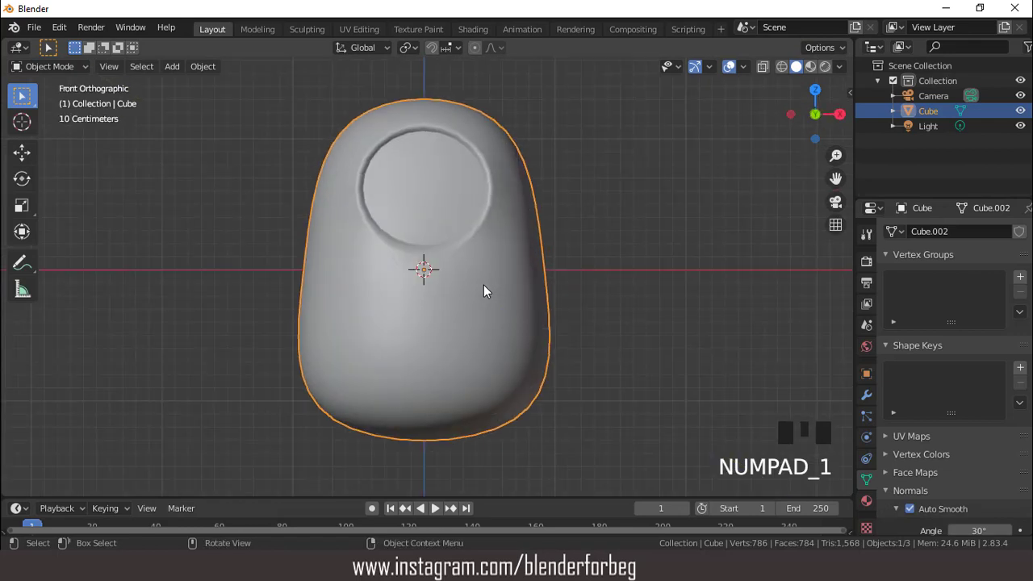
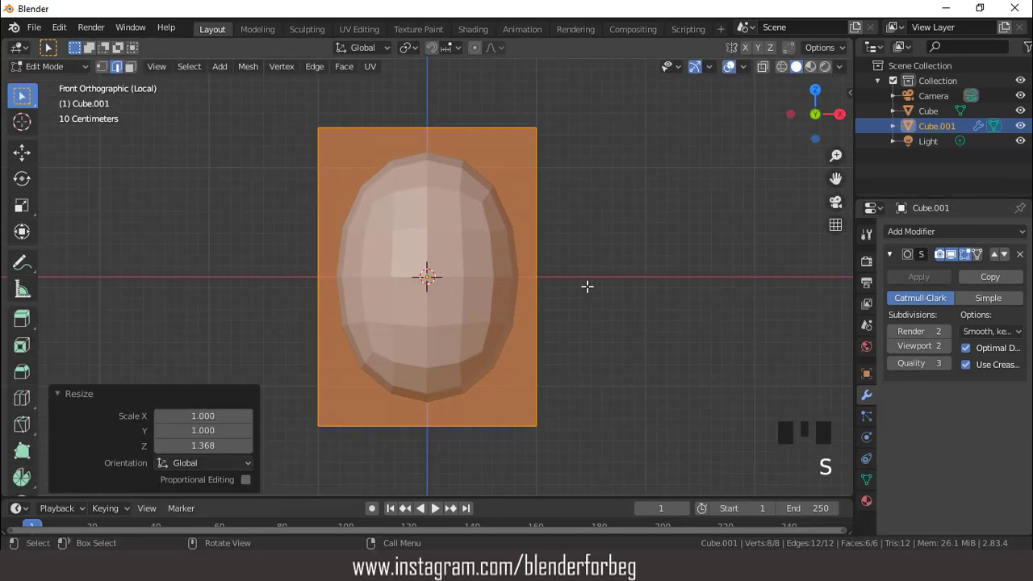
Stretch the new cube vertically and cut a first edge loop around it
{"action": "key", "text": "s"}
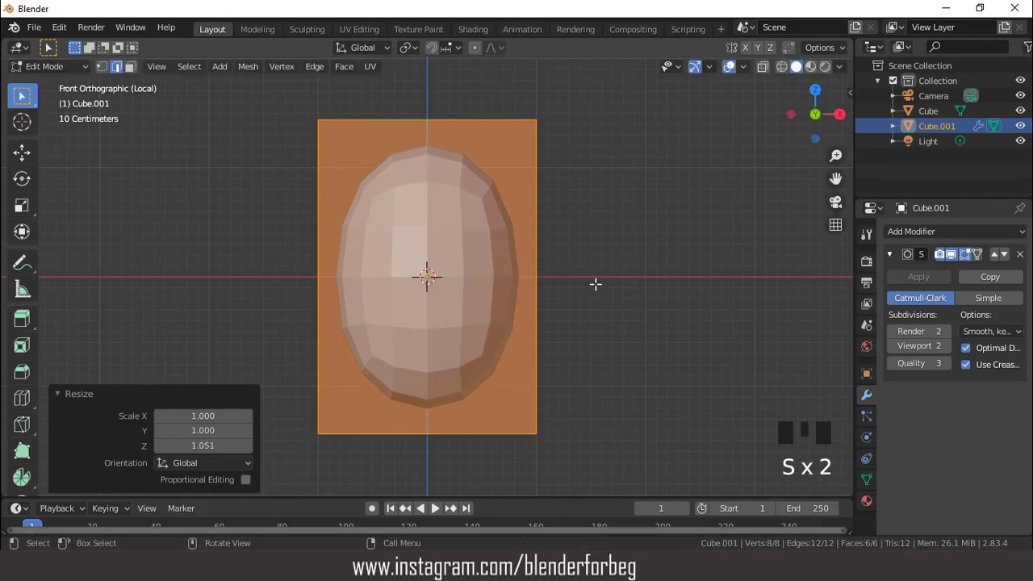
{"action": "key", "text": "Tab"}
{"action": "key", "text": "Tab"}
{"action": "key", "text": "ctrl+r"}
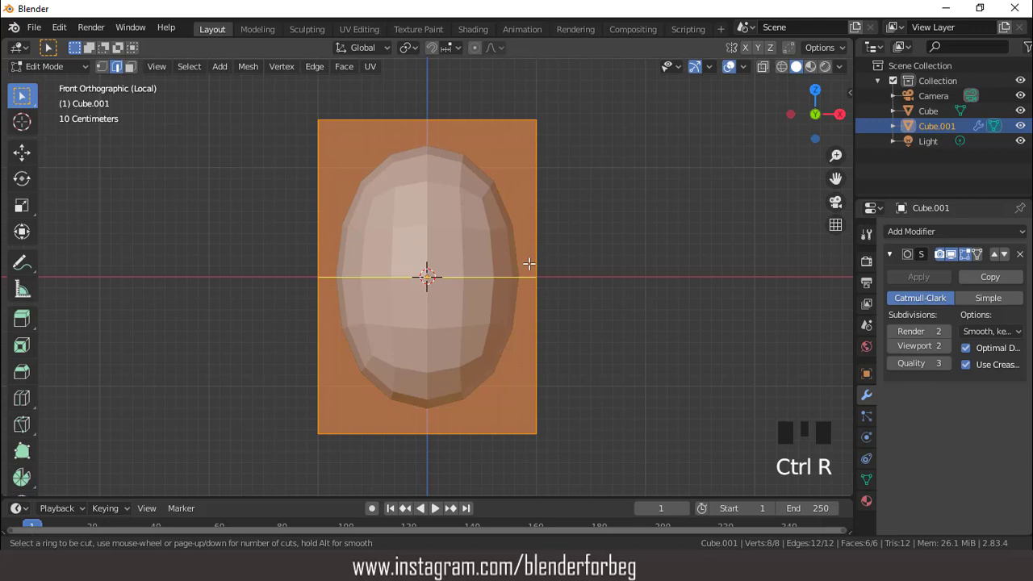
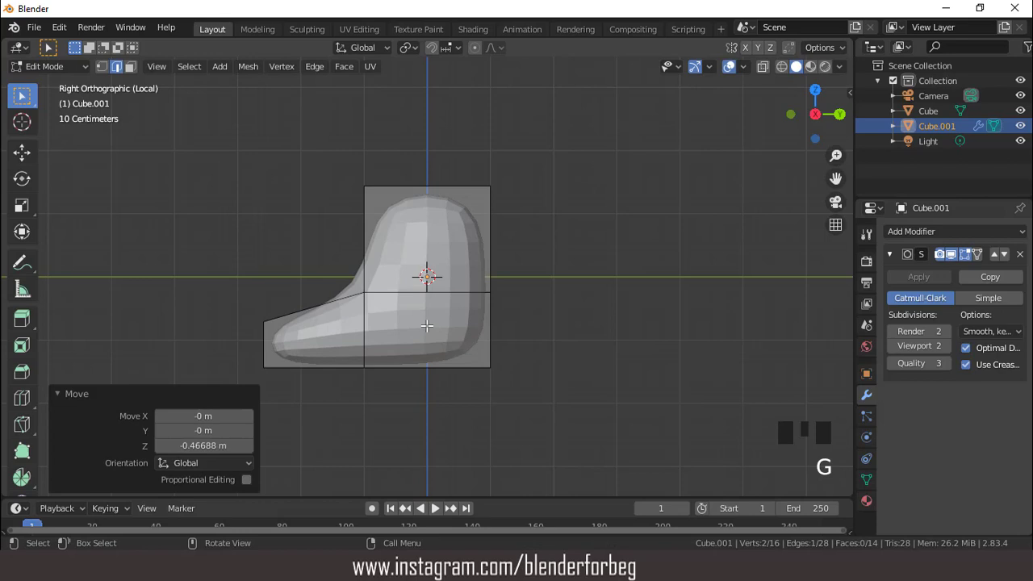
Add loop cuts at the foot's base and across it, widen the leg top and slide its edge loop
{"action": "key", "text": "ctrl+r"}
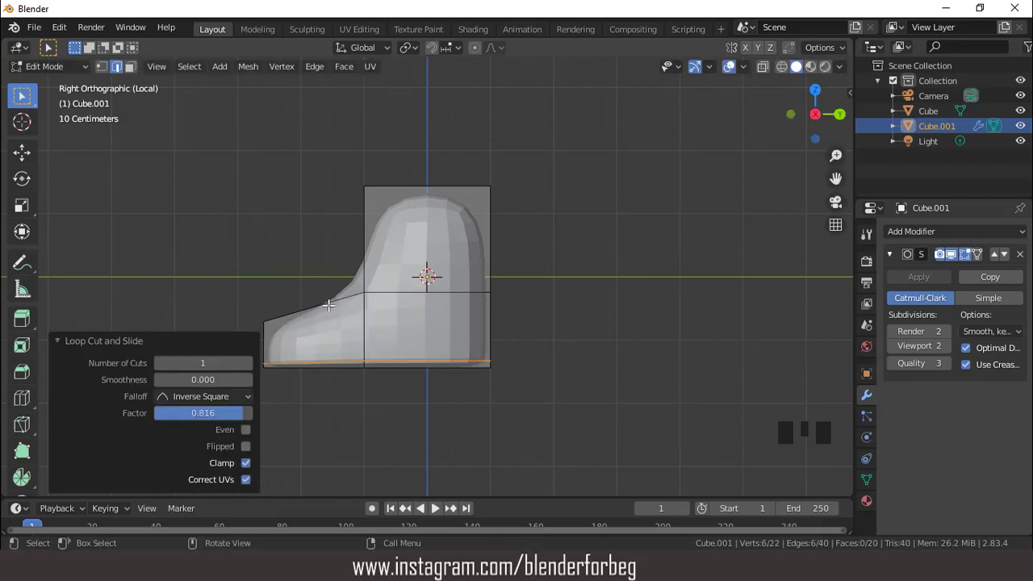
{"action": "key", "text": "ctrl+r"}
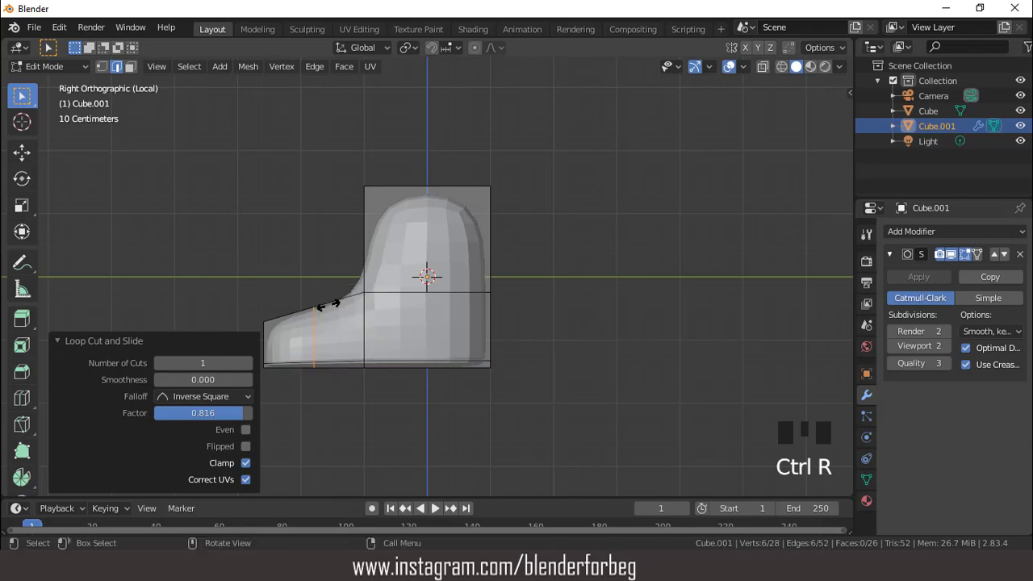
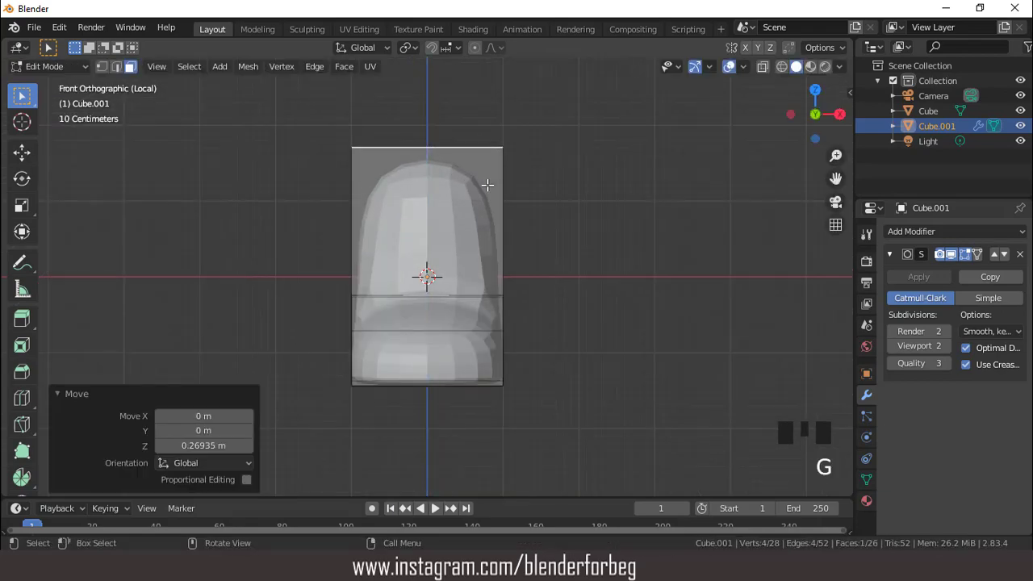
{"action": "key", "text": "s"}
{"action": "key", "text": "ctrl+r"}
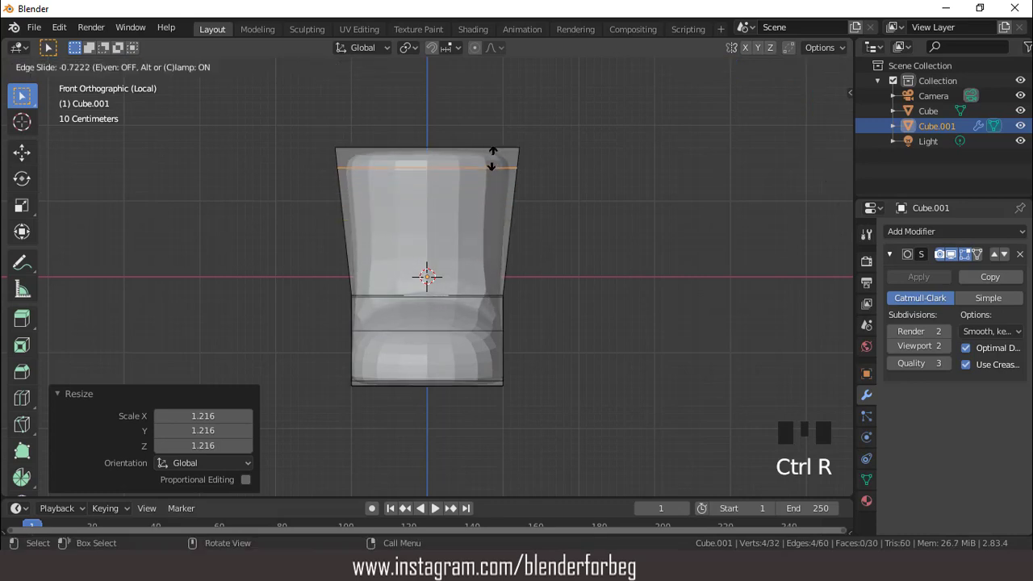
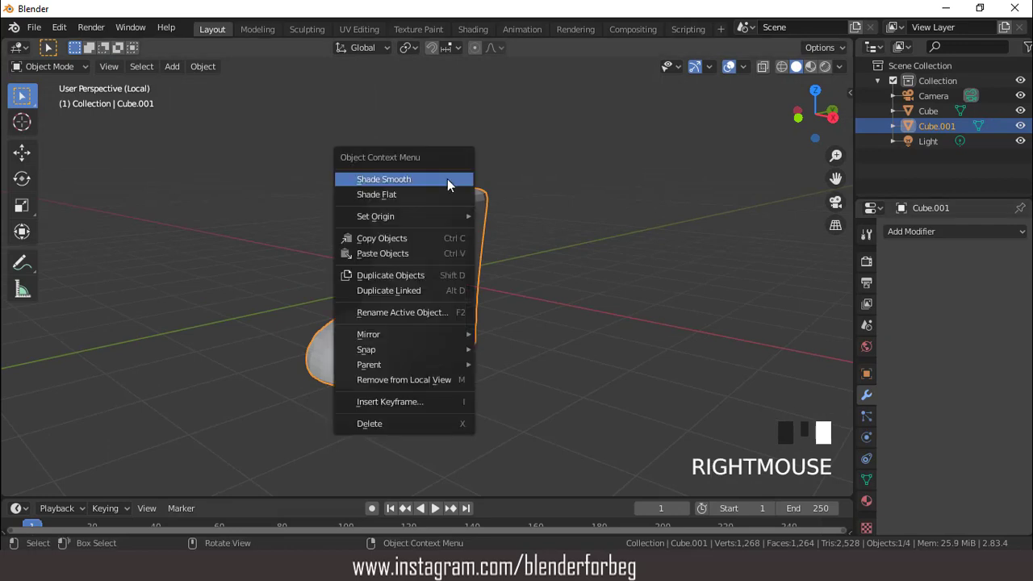
Shade the leg smooth, then scale it down and move it under the body's right side
{"action": "left_click_drag", "start_coordinate": [466, 275], "coordinate": [526, 257]}
{"action": "key", "text": "KP_1"}
{"action": "key", "text": "KP_Divide"}
{"action": "scroll", "scroll_direction": "down", "scroll_amount": 3}
{"action": "key", "text": "s"}
{"action": "key", "text": "s"}
{"action": "scroll", "scroll_direction": "up", "scroll_amount": 3}
{"action": "key", "text": "g"}
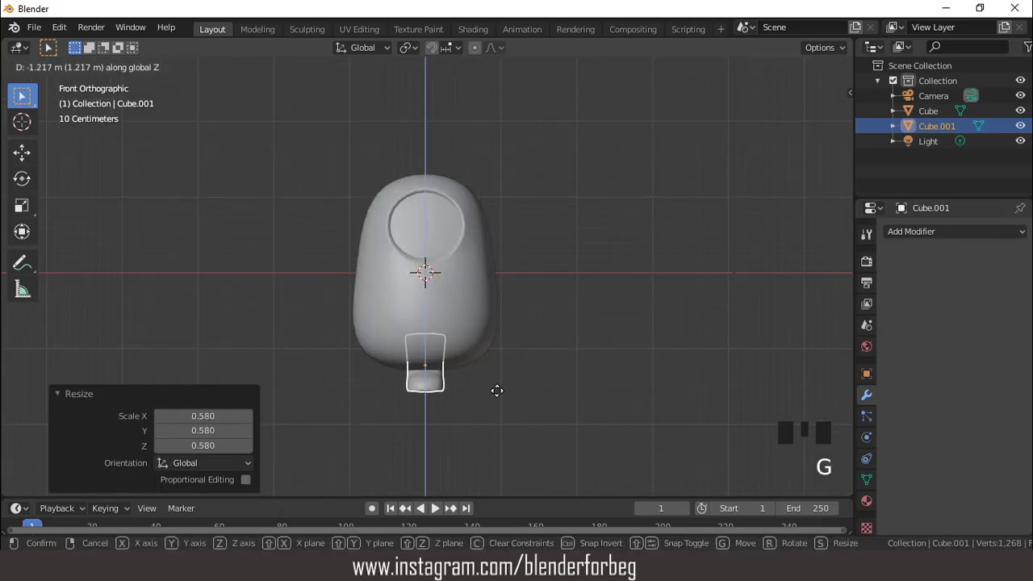
{"action": "key", "text": "s"}
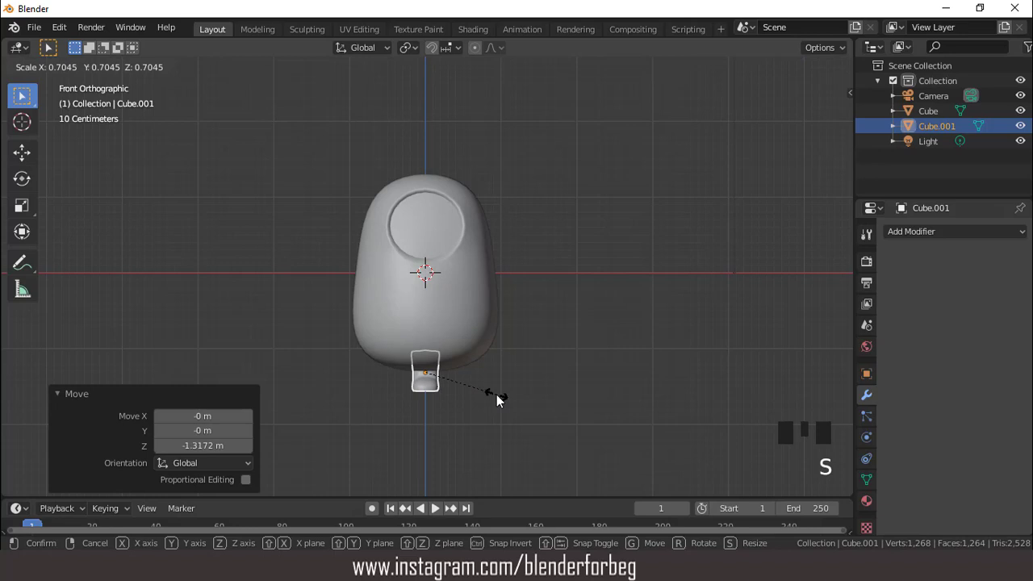
{"action": "key", "text": "g"}
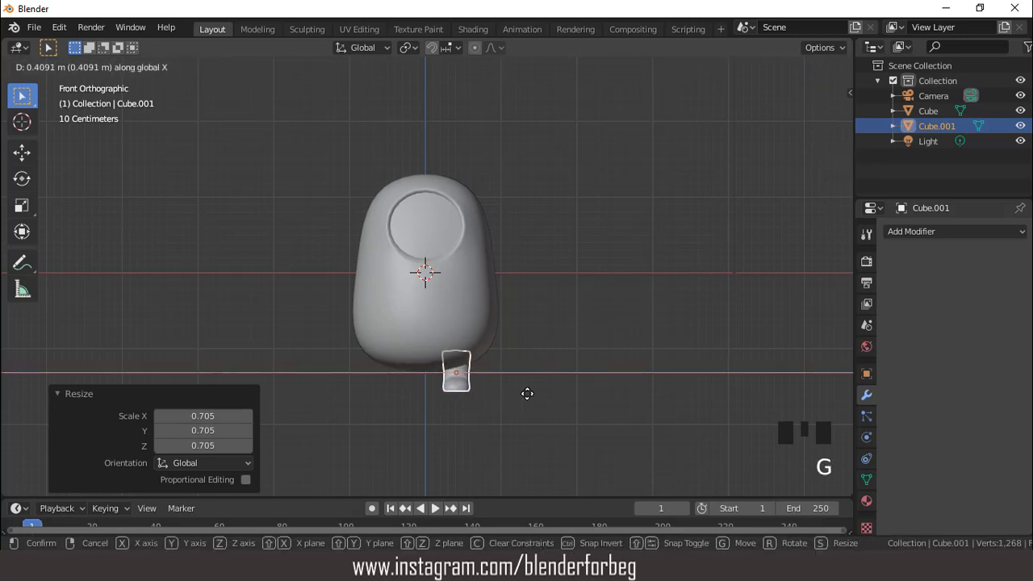
{"action": "scroll", "scroll_direction": "up", "scroll_amount": 3}
{"action": "key", "text": "g"}
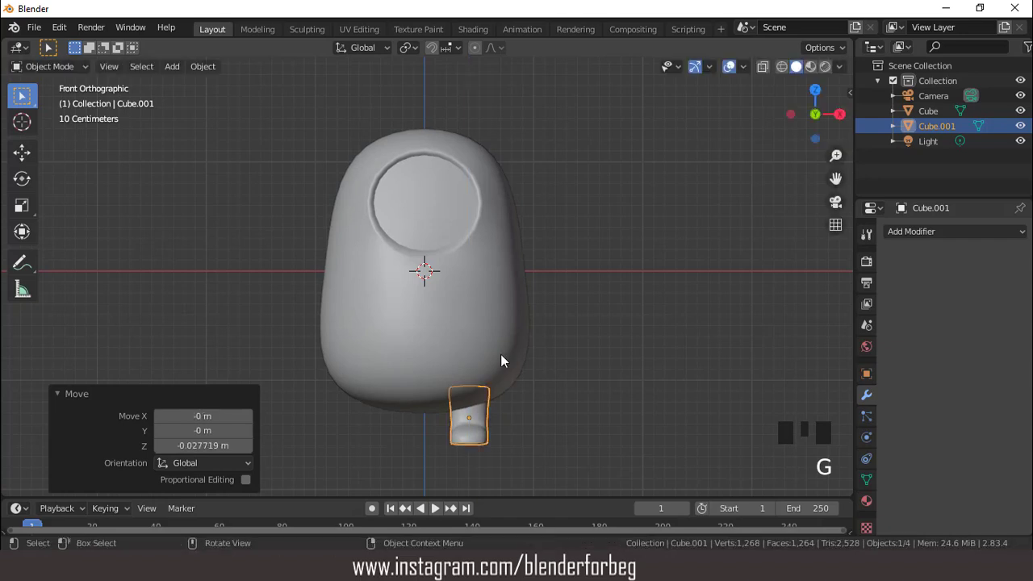
Apply All Transforms to the leg and add a Mirror modifier on X for a second leg
{"action": "key", "text": "ctrl+a"}
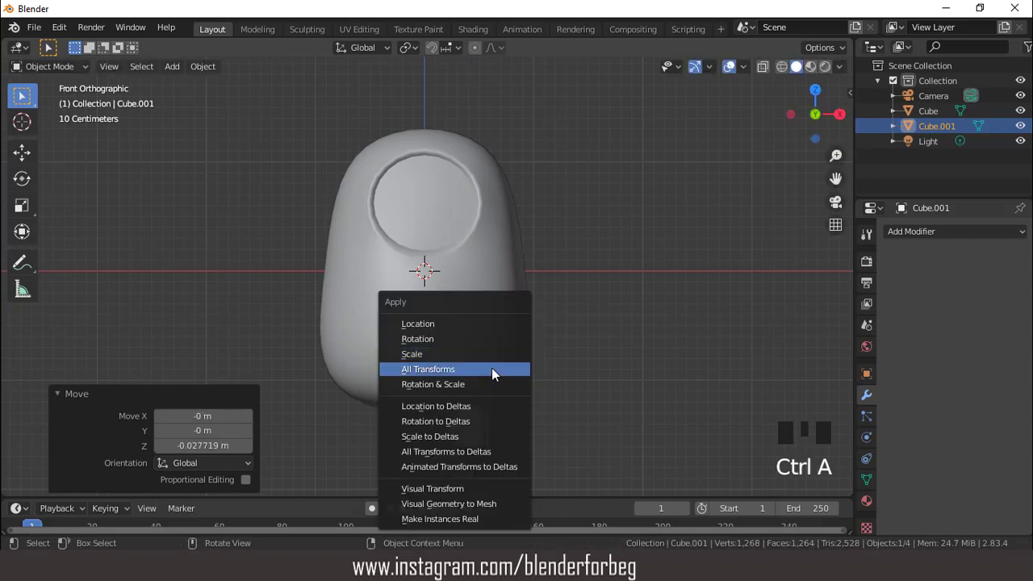
{"action": "scroll", "scroll_direction": "down", "scroll_amount": 3}
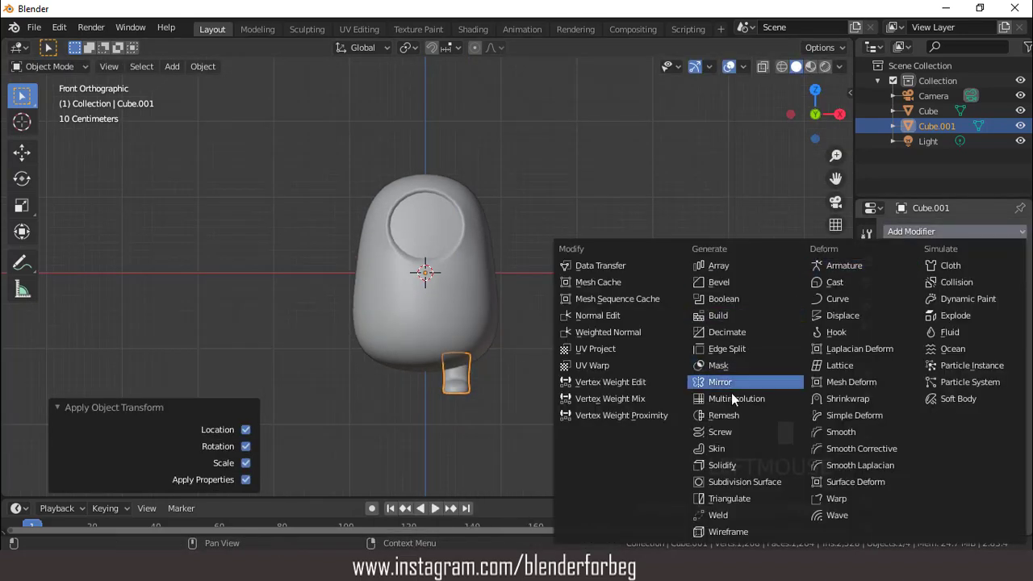
{"action": "left_click_drag", "start_coordinate": [725, 390], "coordinate": [551, 363]}
{"action": "scroll", "scroll_direction": "up", "scroll_amount": 3}
{"action": "scroll", "scroll_direction": "down", "scroll_amount": 3}
{"action": "left_click_drag", "start_coordinate": [436, 367], "coordinate": [480, 363]}
{"action": "key", "text": "KP_1"}
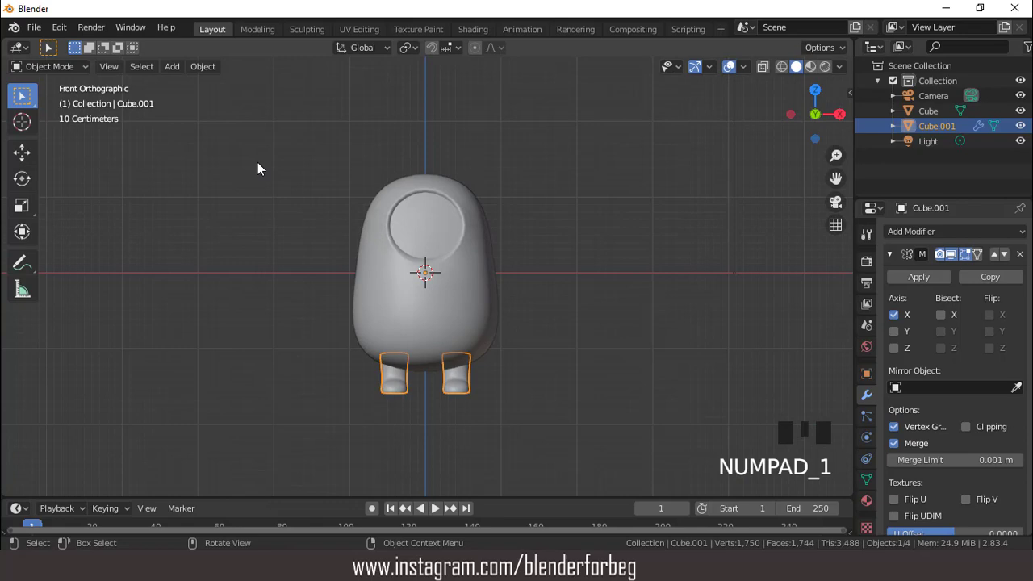
Add a Plane, isolate it in local view and look at it from the top
{"action": "left_click_drag", "start_coordinate": [180, 71], "coordinate": [332, 81]}
{"action": "key", "text": "KP_Divide"}
{"action": "key", "text": "KP_7"}
{"action": "scroll", "scroll_direction": "down", "scroll_amount": 3}
Scale the plane into a strip, loop-cut it, extrude a slanted thumb piece downward and shape a finger gap
{"action": "key", "text": "s"}
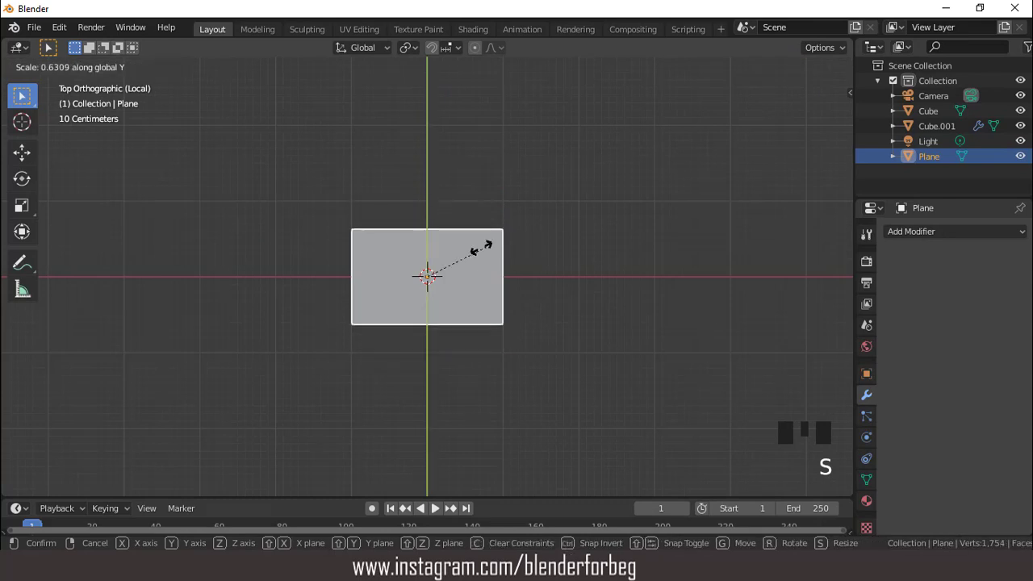
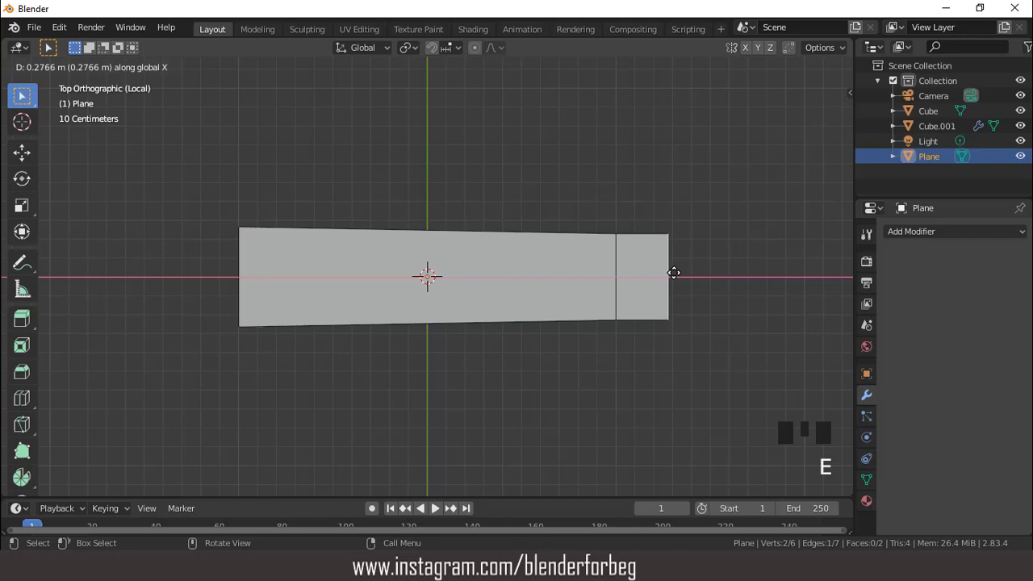
{"action": "key", "text": "ctrl+r"}
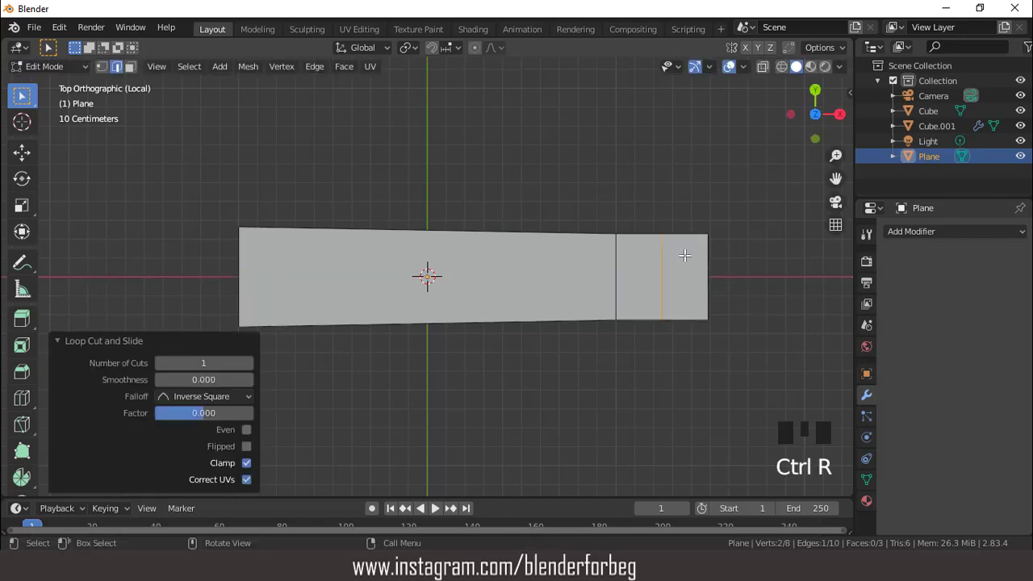
{"action": "key", "text": "ctrl+r"}
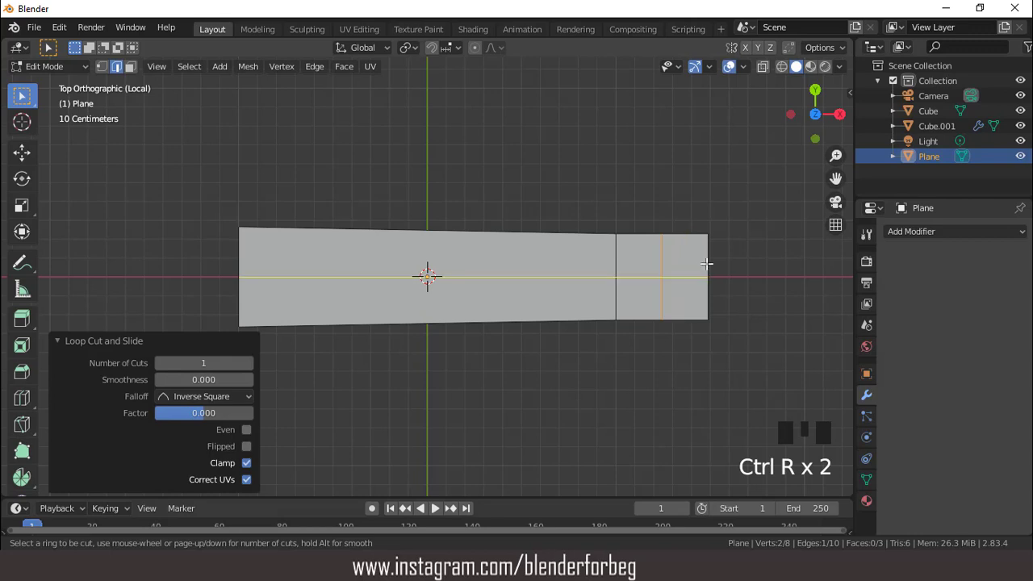
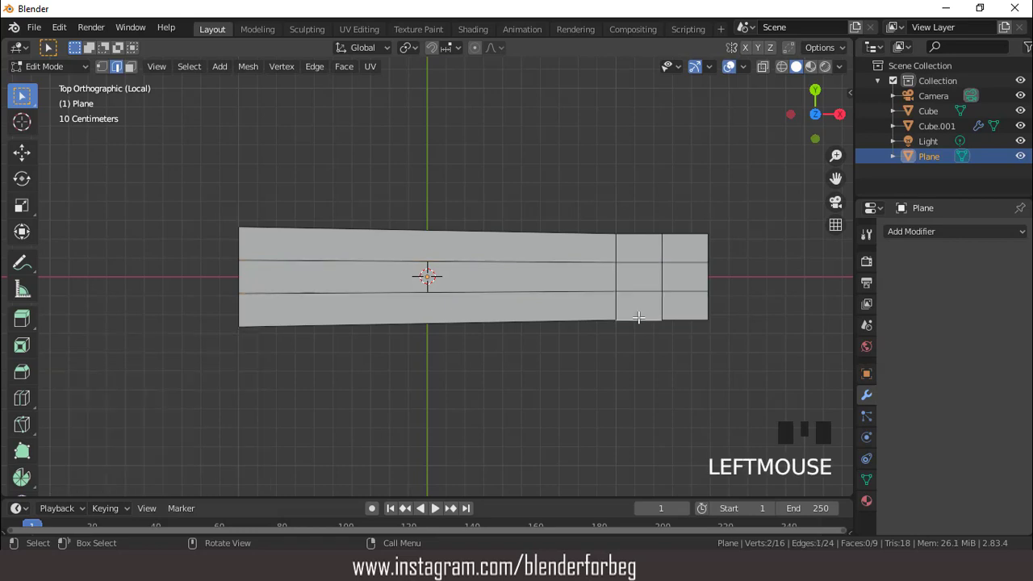
{"action": "key", "text": "e"}
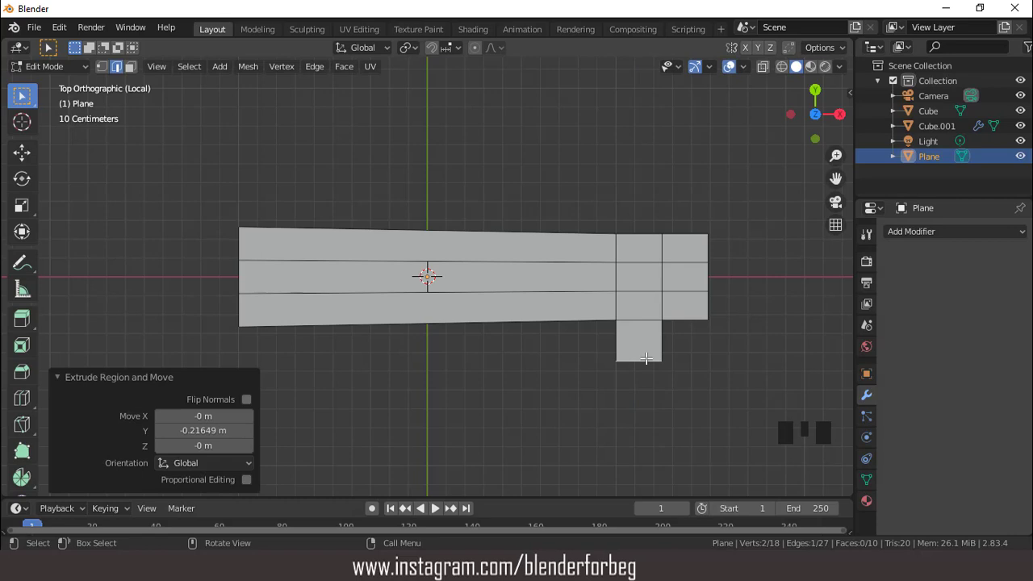
{"action": "key", "text": "g"}
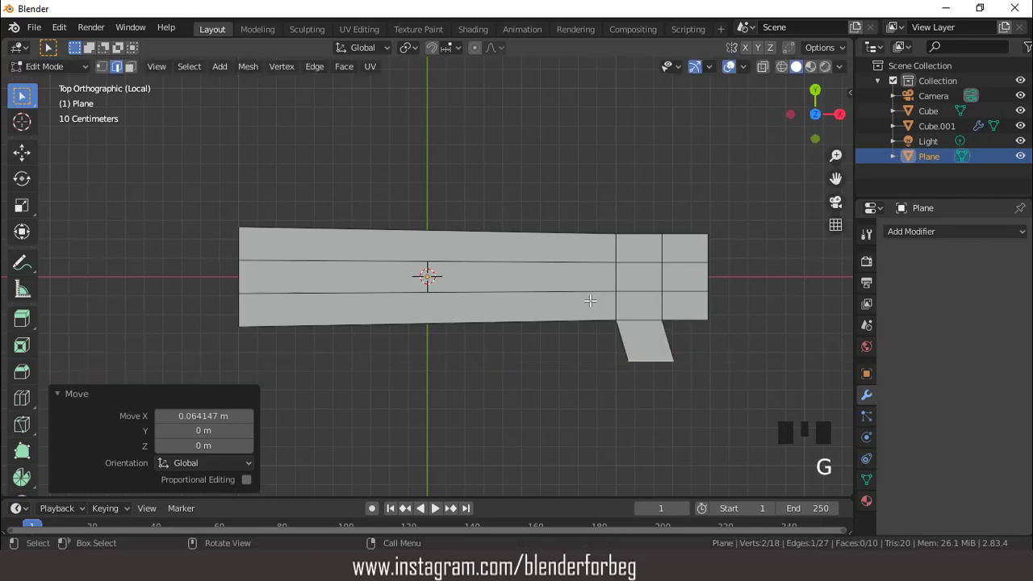
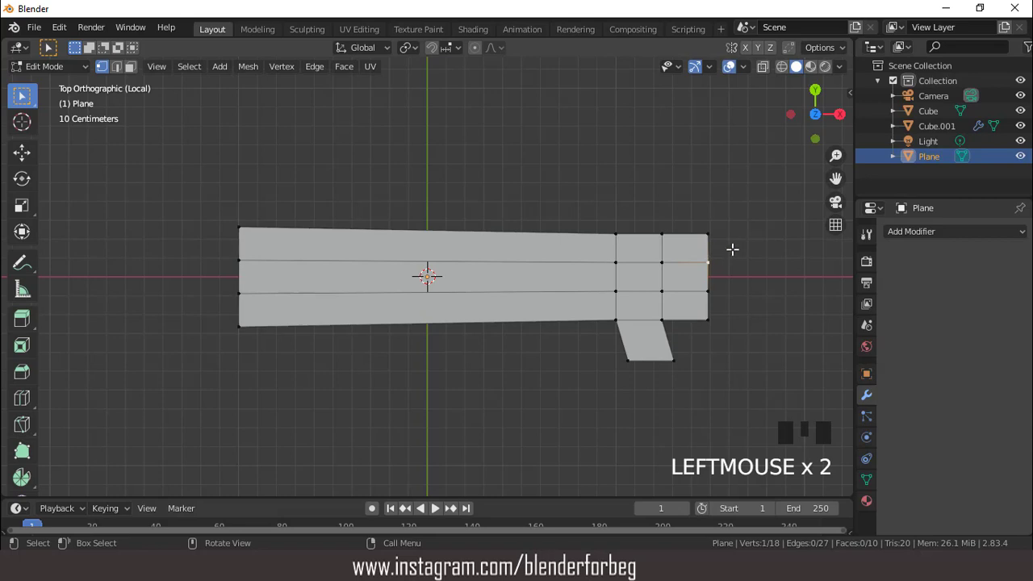
{"action": "key", "text": "v"}
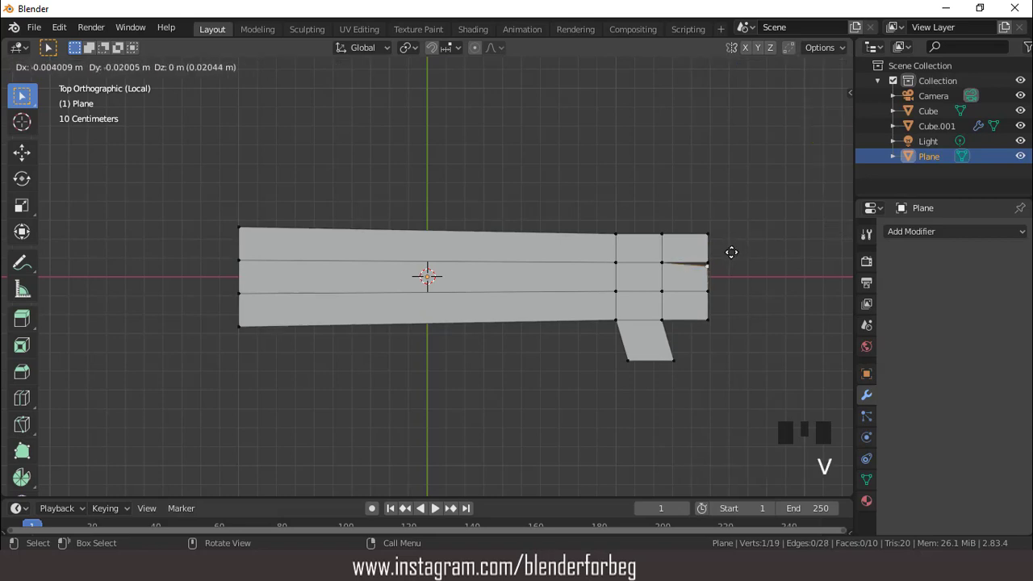
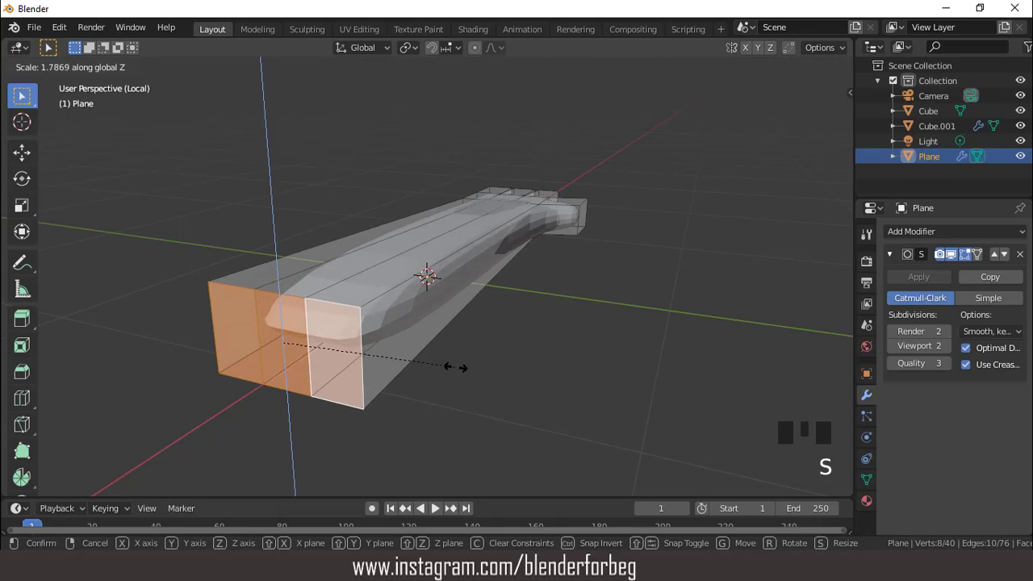
Thicken the arm in depth and enlarge the faces at its open end
{"action": "key", "text": "s"}
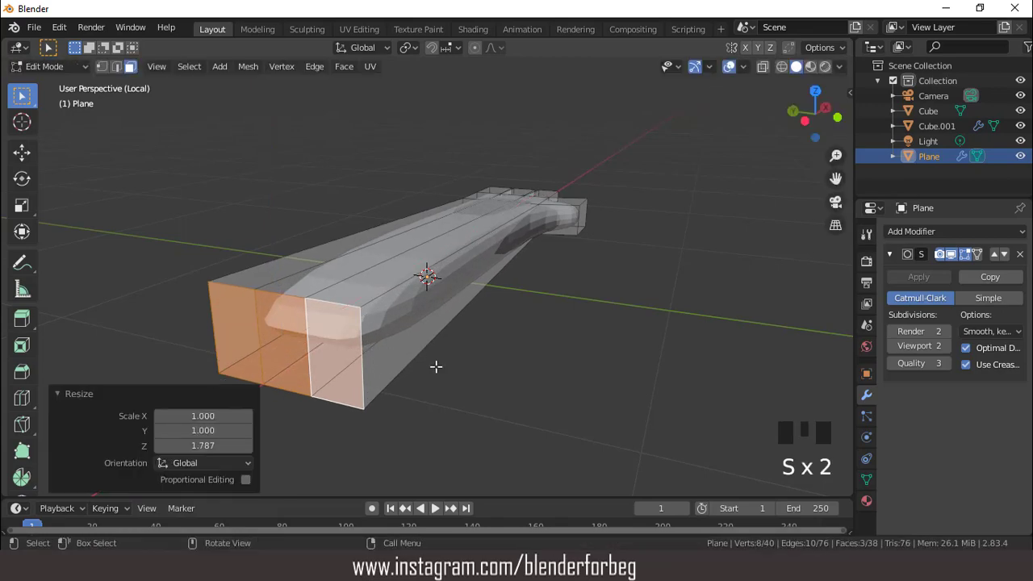
{"action": "key", "text": "s"}
{"action": "key", "text": "Tab"}
{"action": "left_click_drag", "start_coordinate": [351, 347], "coordinate": [345, 336]}
{"action": "key", "text": "KP_7"}
{"action": "key", "text": "Tab"}
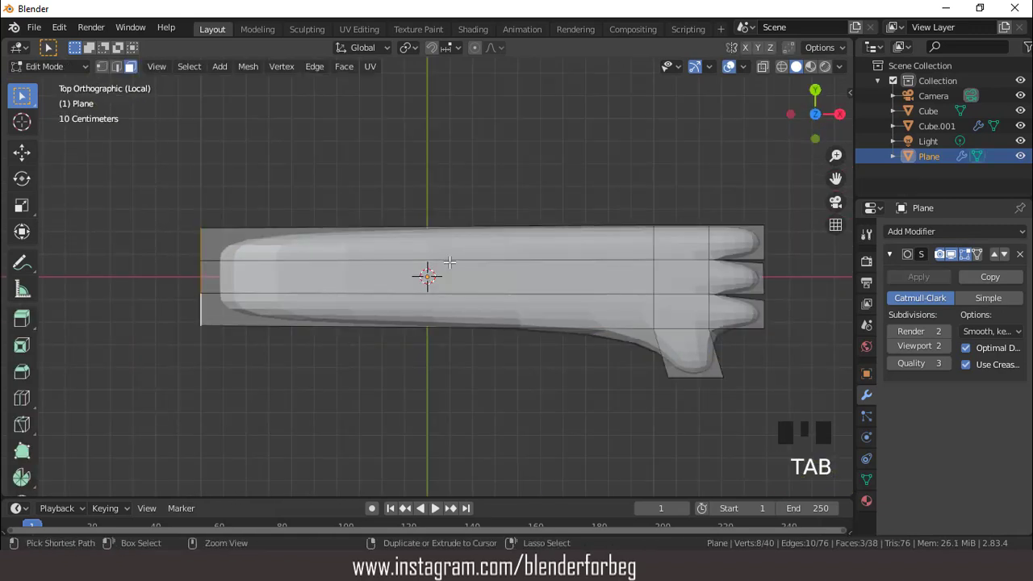
{"action": "key", "text": "s"}
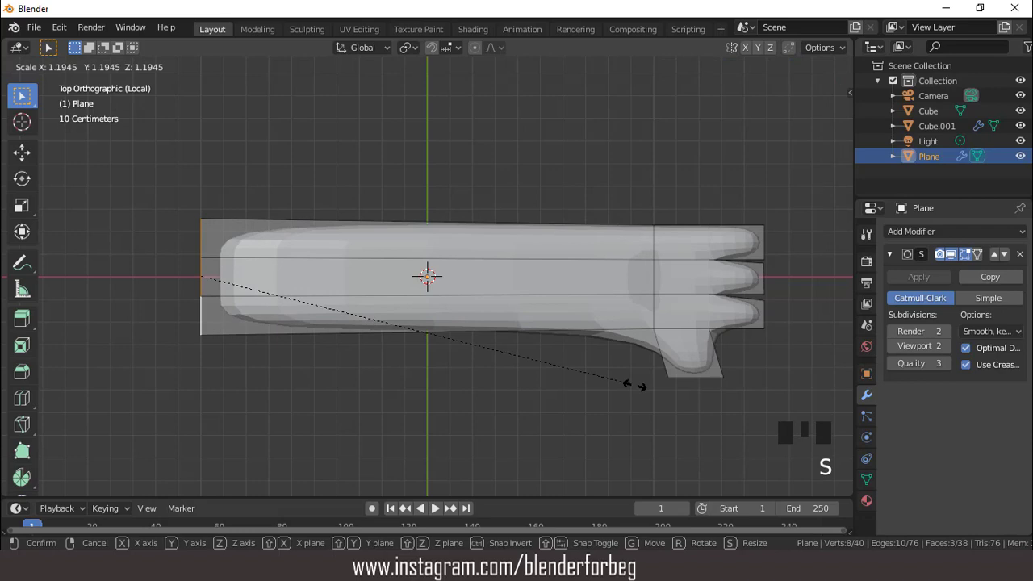
Add two forearm edge loops, narrow the thumb tip on X and return to Object Mode
{"action": "key", "text": "ctrl+r"}
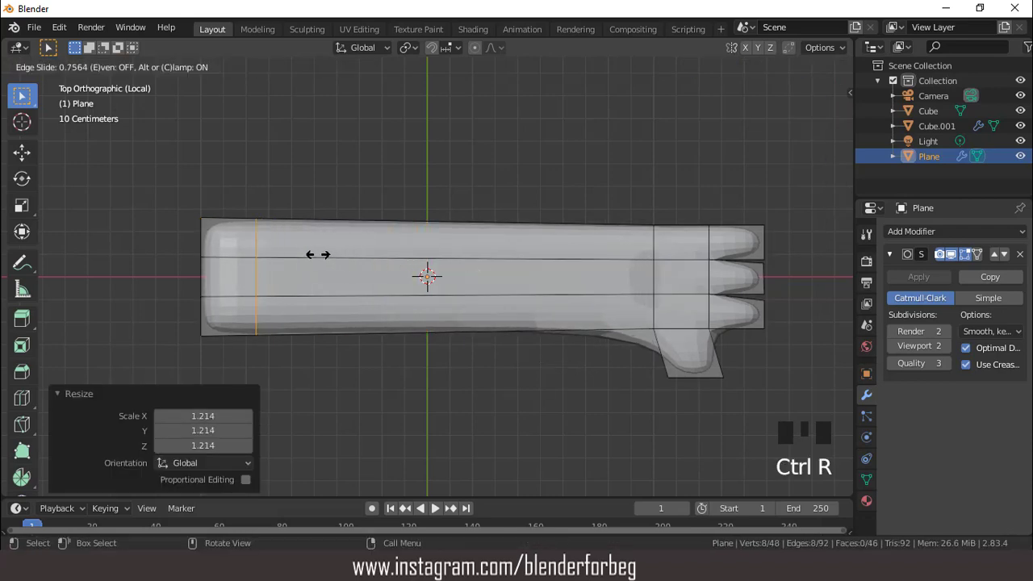
{"action": "key", "text": "ctrl+r"}
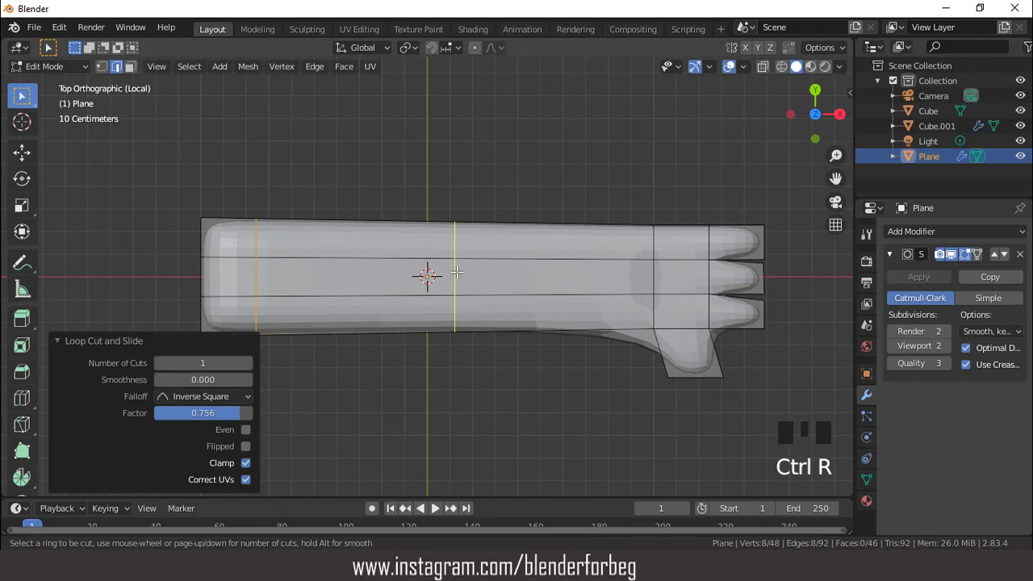
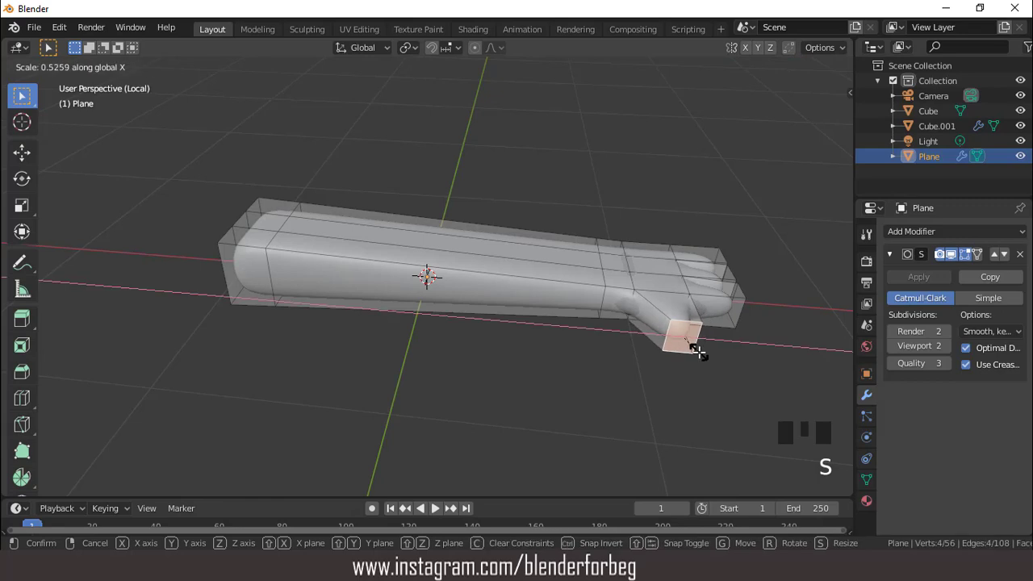
{"action": "key", "text": "KP_7"}
{"action": "key", "text": "Tab"}
{"action": "key", "text": "Tab"}
{"action": "key", "text": "Tab"}
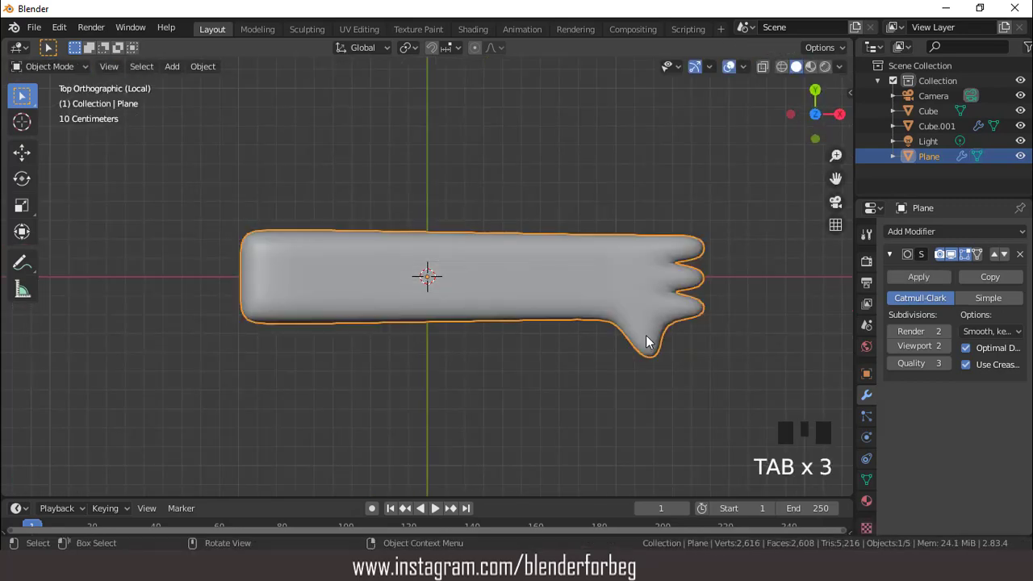
Apply the arm's Subdivision Surface modifier and view it from the front
{"action": "scroll", "scroll_direction": "up", "scroll_amount": 3}
{"action": "scroll", "scroll_direction": "down", "scroll_amount": 3}
{"action": "left_click_drag", "start_coordinate": [501, 252], "coordinate": [912, 277]}
{"action": "left_click", "coordinate": [913, 278]}
{"action": "scroll", "scroll_direction": "down", "scroll_amount": 3}
{"action": "key", "text": "KP_1"}
{"action": "scroll", "scroll_direction": "up", "scroll_amount": 3}
Move the whole arm mesh so its origin sits at the shoulder, then exit local view
{"action": "key", "text": "Tab"}
{"action": "key", "text": "a"}
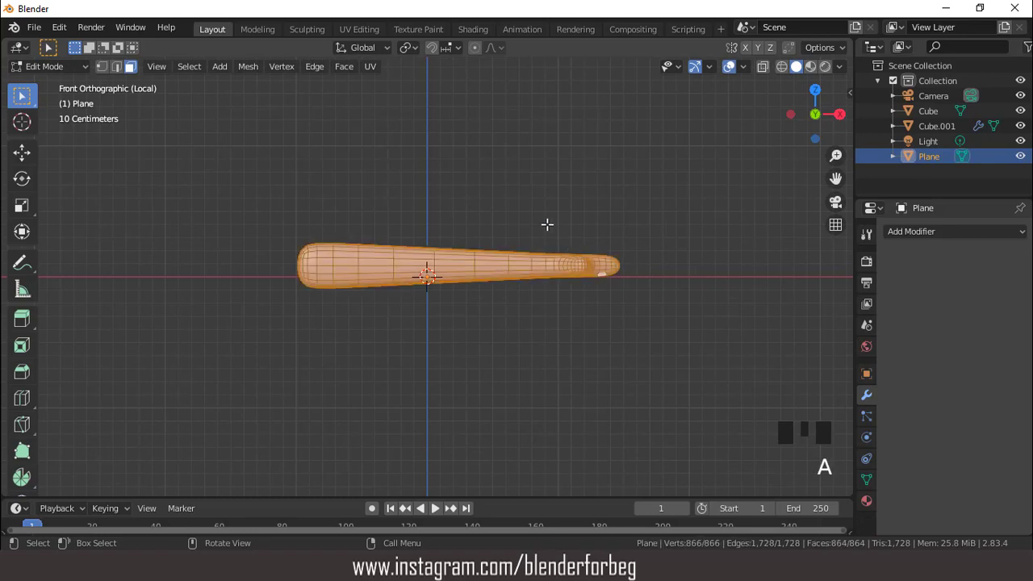
{"action": "key", "text": "Tab"}
{"action": "left_click_drag", "start_coordinate": [497, 200], "coordinate": [542, 225]}
{"action": "key", "text": "Tab"}
{"action": "key", "text": "g"}
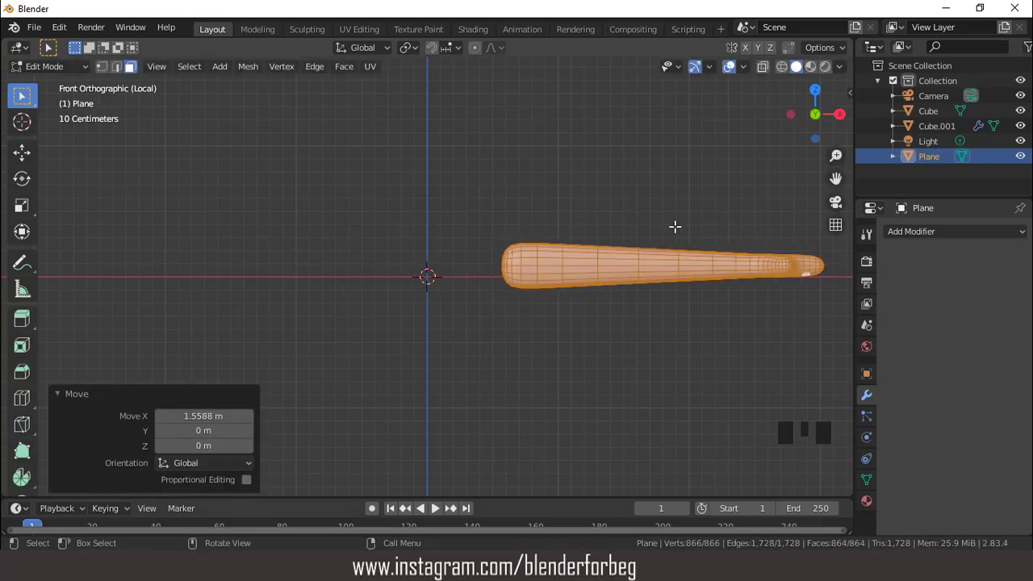
{"action": "key", "text": "Tab"}
{"action": "scroll", "scroll_direction": "down", "scroll_amount": 3}
{"action": "key", "text": "KP_Divide"}
Shrink the arm, tilt it downward and place it against the body's right side
{"action": "key", "text": "s"}
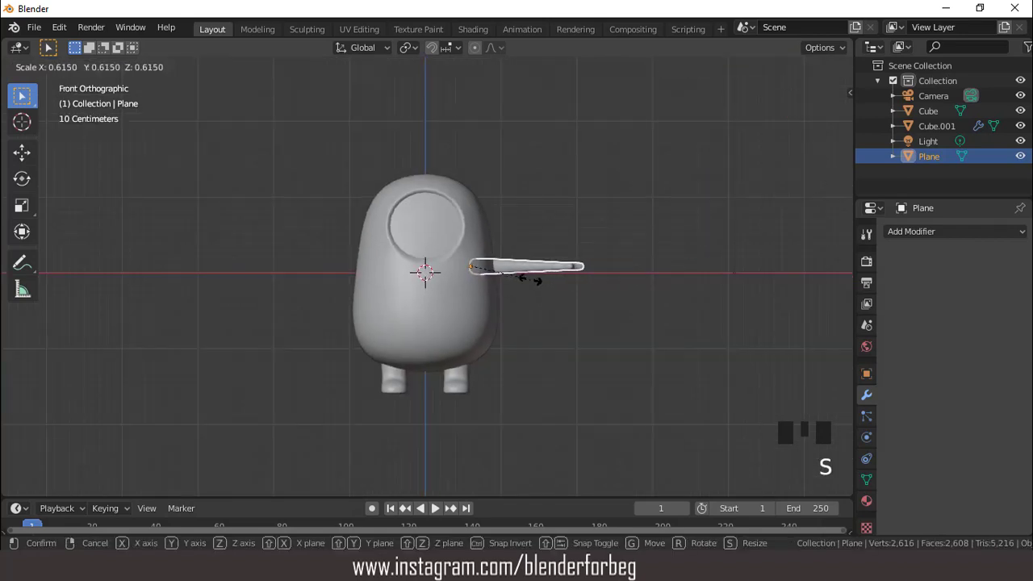
{"action": "key", "text": "r"}
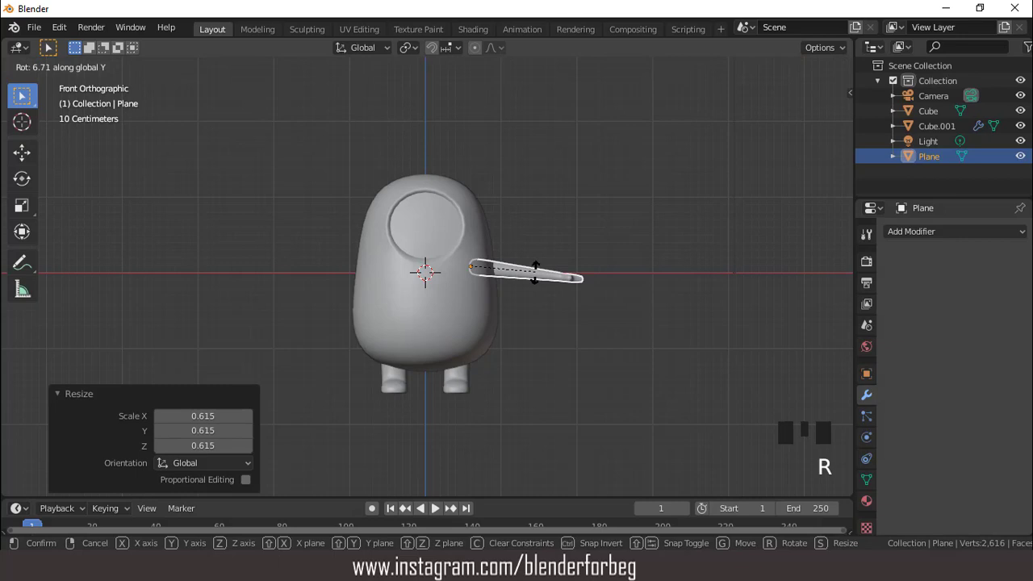
{"action": "key", "text": "g"}
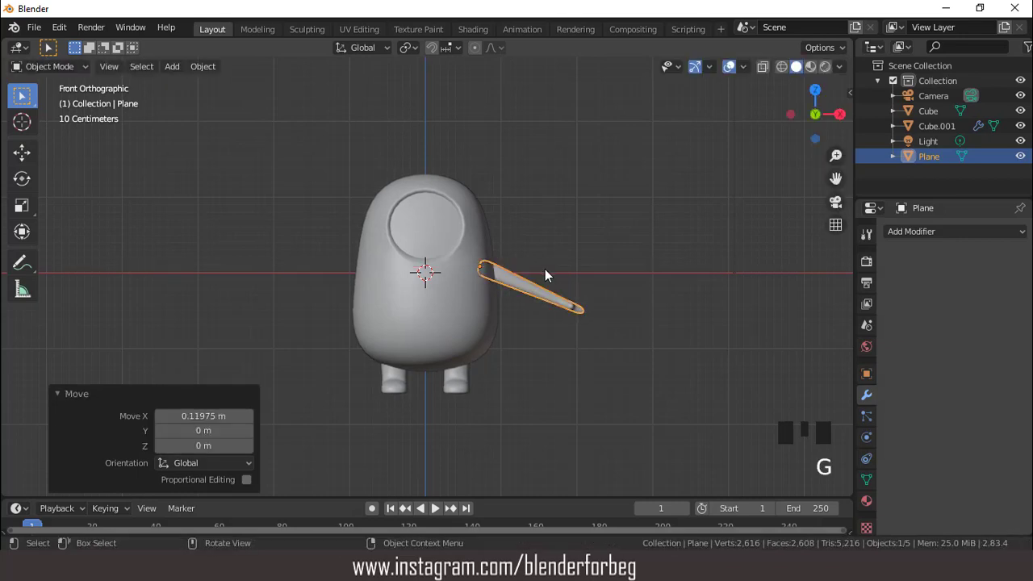
{"action": "key", "text": "s"}
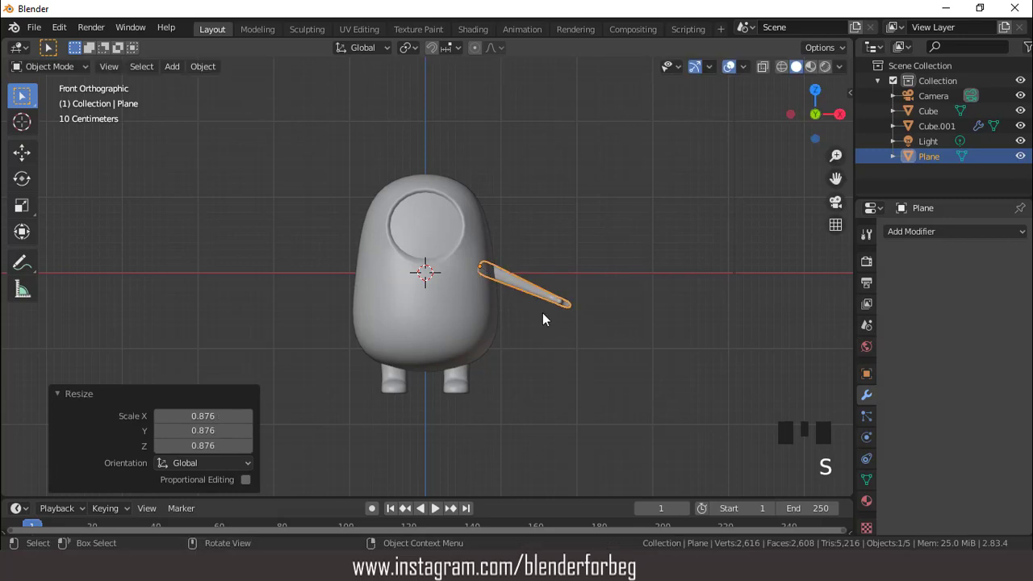
{"action": "key", "text": "g"}
{"action": "key", "text": "g"}
{"action": "left_click_drag", "start_coordinate": [493, 294], "coordinate": [500, 285]}
Apply All Transforms to the arm, mirror it on X to the other side, and browse Add > Mesh
{"action": "key", "text": "KP_1"}
{"action": "scroll", "scroll_direction": "up", "scroll_amount": 3}
{"action": "key", "text": "ctrl+a"}
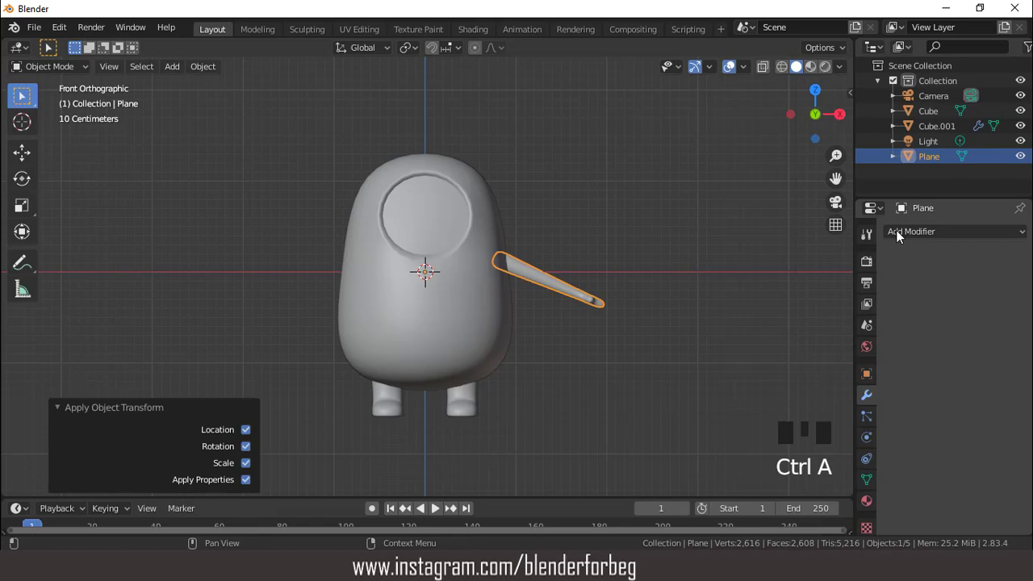
{"action": "left_click", "coordinate": [903, 231]}
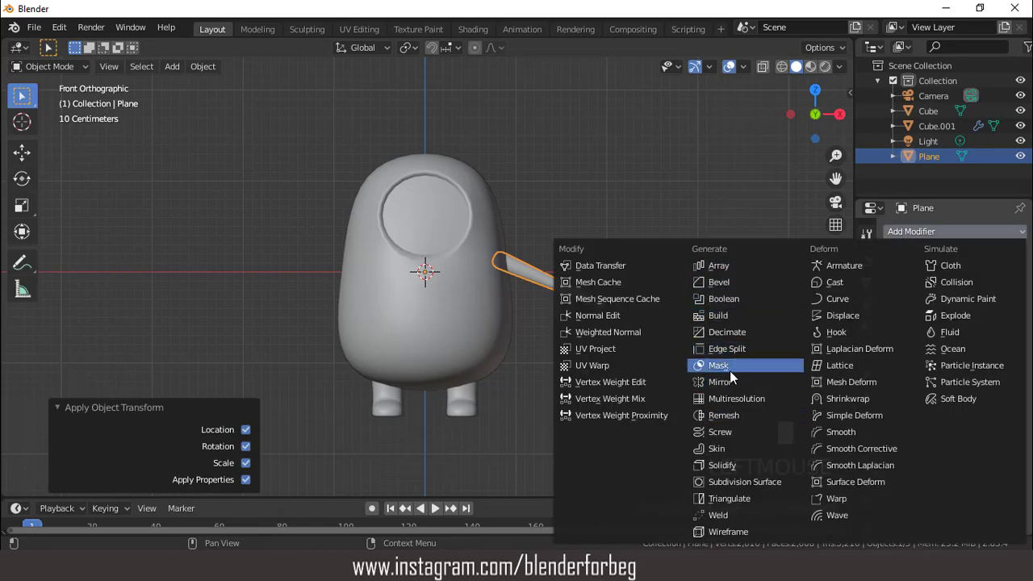
{"action": "left_click", "coordinate": [731, 387]}
{"action": "left_click_drag", "start_coordinate": [429, 299], "coordinate": [491, 313]}
{"action": "key", "text": "KP_1"}
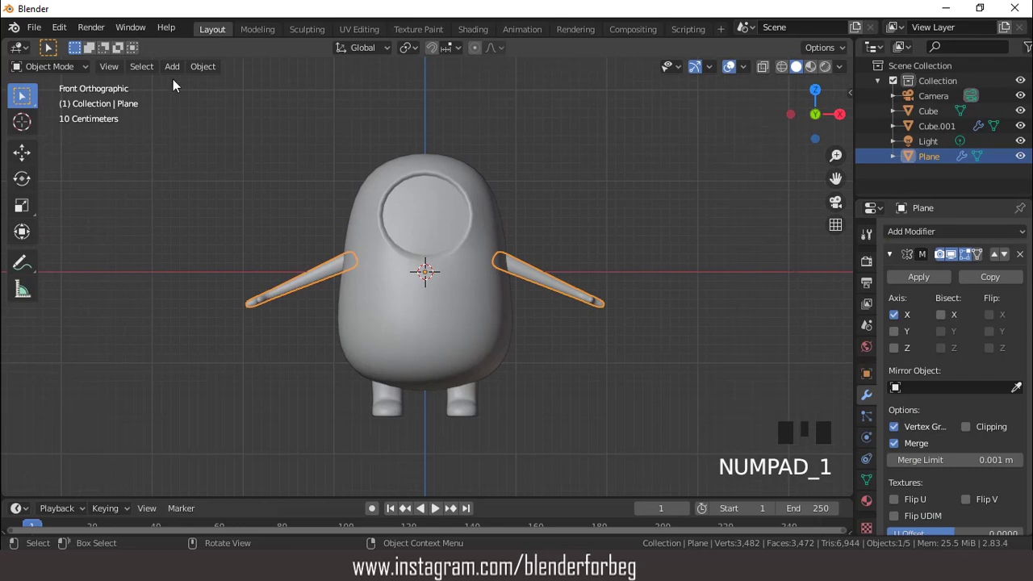
{"action": "left_click_drag", "start_coordinate": [181, 72], "coordinate": [426, 213]}
Isolate the new cube, add a Subdivision Surface modifier, stretch it into a tall oval and loop-cut it
{"action": "key", "text": "KP_Divide"}
{"action": "scroll", "scroll_direction": "down", "scroll_amount": 3}
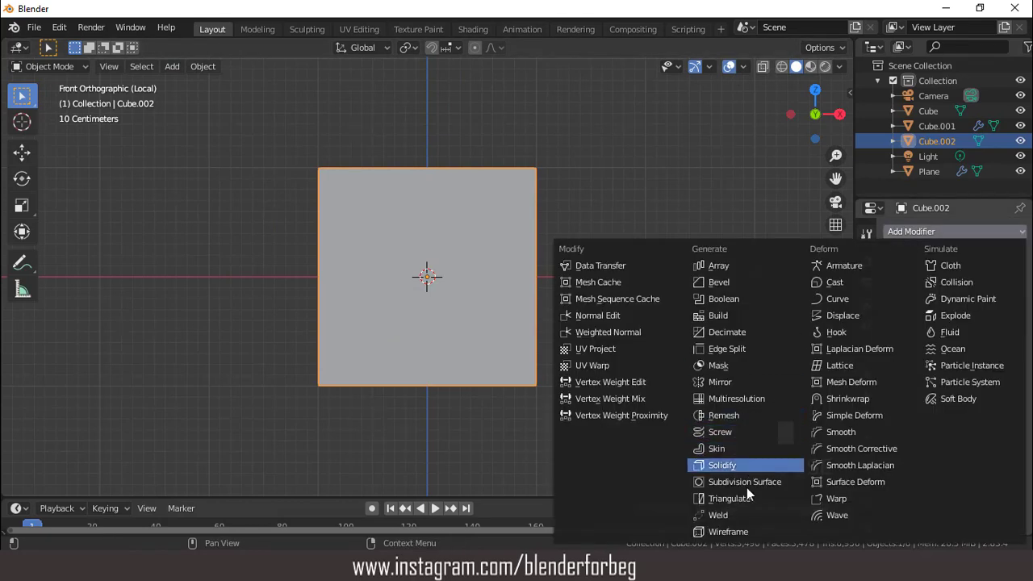
{"action": "left_click_drag", "start_coordinate": [753, 487], "coordinate": [949, 352]}
{"action": "left_click_drag", "start_coordinate": [948, 352], "coordinate": [609, 300]}
{"action": "key", "text": "s"}
{"action": "key", "text": "Tab"}
{"action": "scroll", "scroll_direction": "down", "scroll_amount": 3}
{"action": "key", "text": "ctrl+r"}
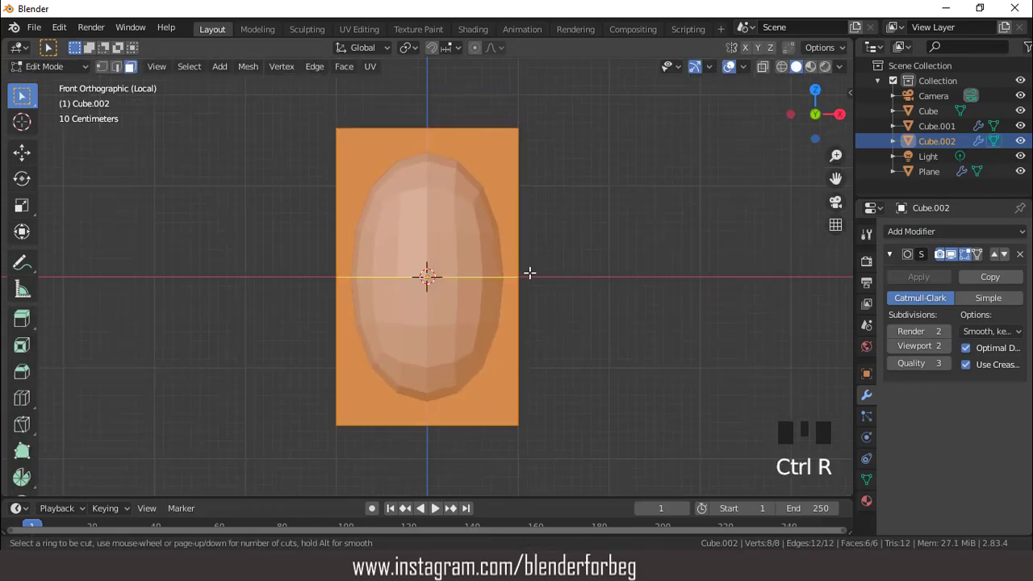
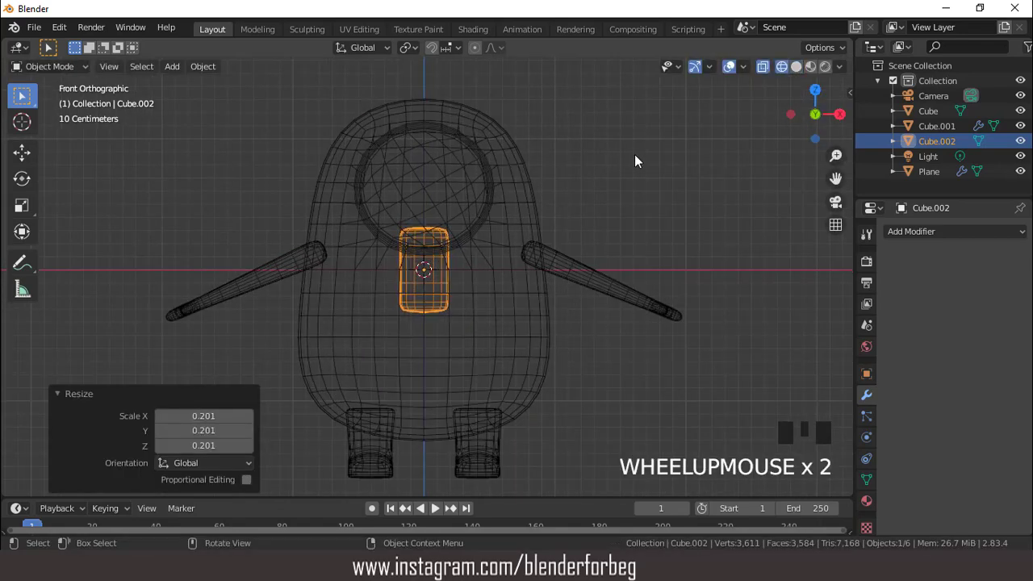
Narrow the pill on X, move it up into the visor and shrink it to eye size
{"action": "key", "text": "s"}
{"action": "key", "text": "g"}
{"action": "key", "text": "s"}
{"action": "key", "text": "g"}
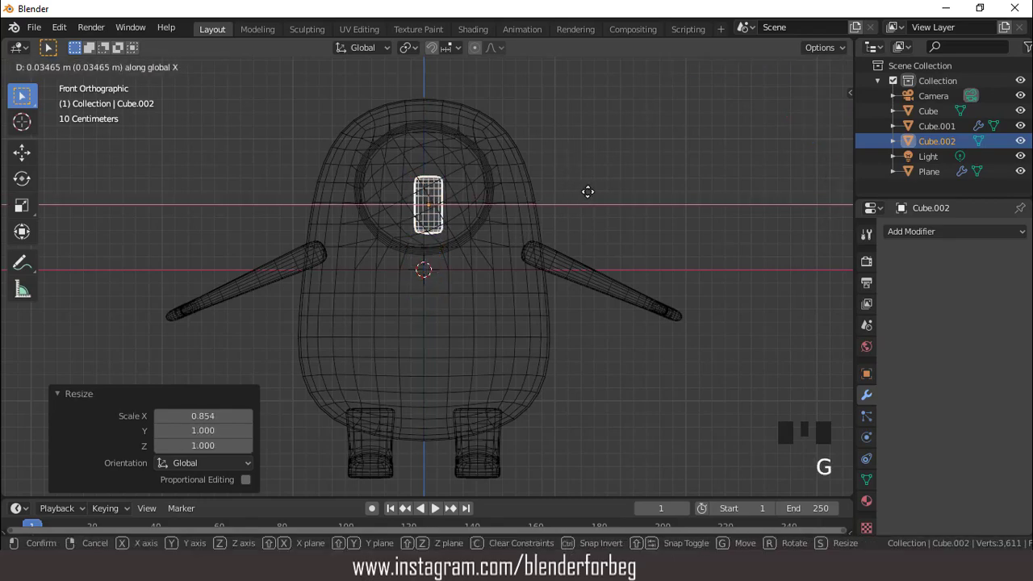
{"action": "key", "text": "s"}
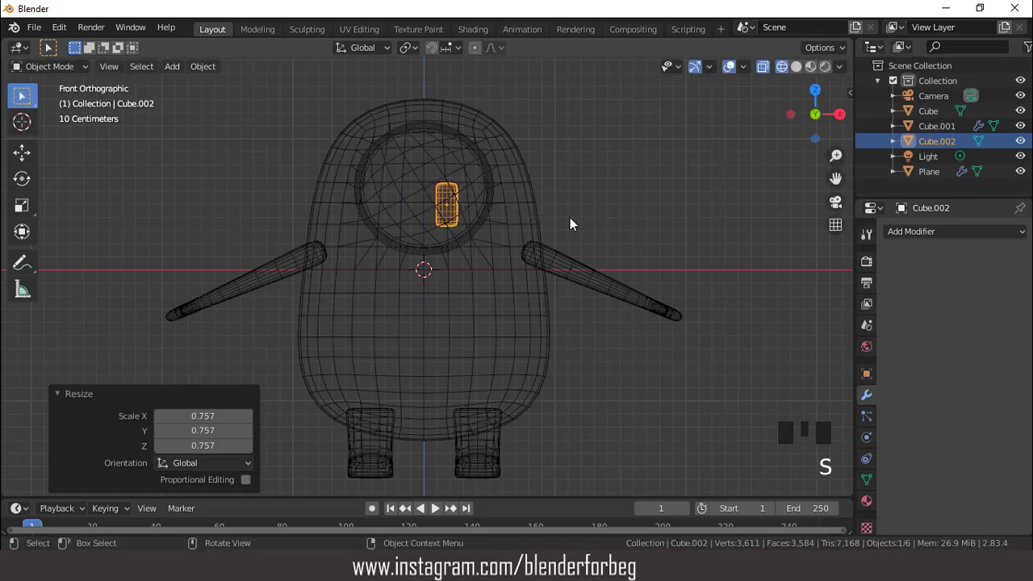
From the Right view push the pill forward, rotate it on X onto the visor slope, and switch to Solid shading
{"action": "key", "text": "KP_3"}
{"action": "scroll", "scroll_direction": "up", "scroll_amount": 3}
{"action": "key", "text": "g"}
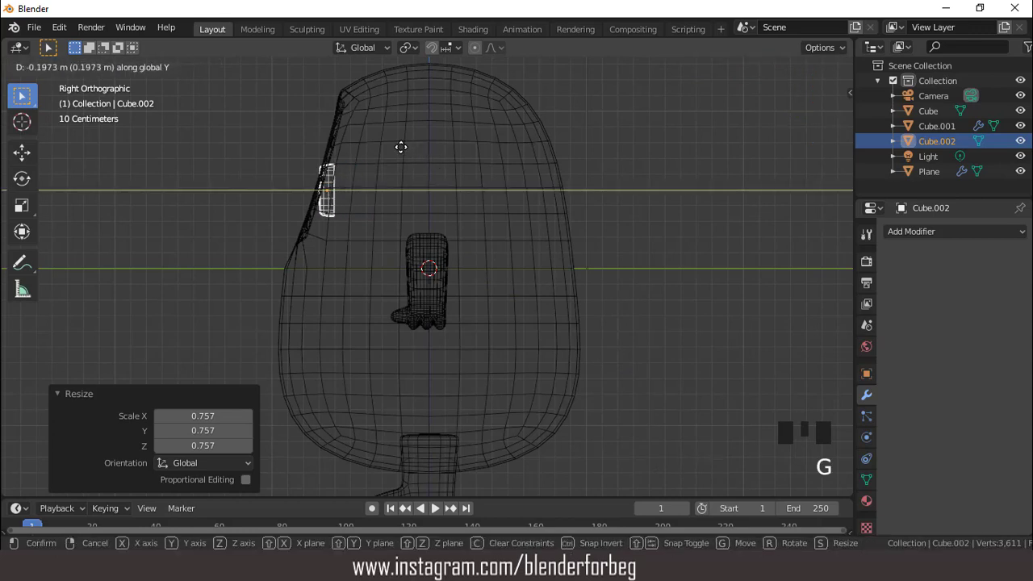
{"action": "key", "text": "r"}
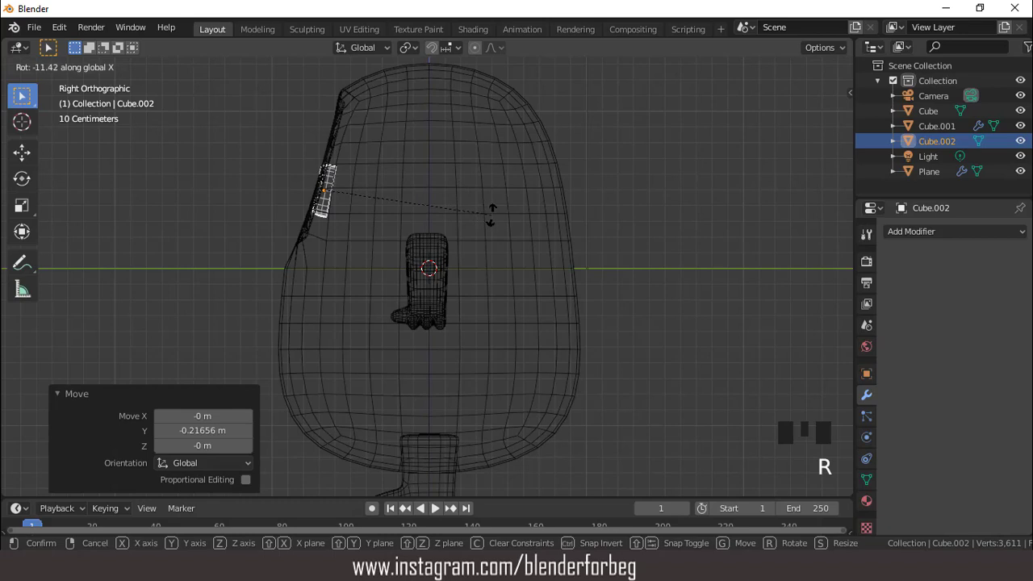
{"action": "key", "text": "g"}
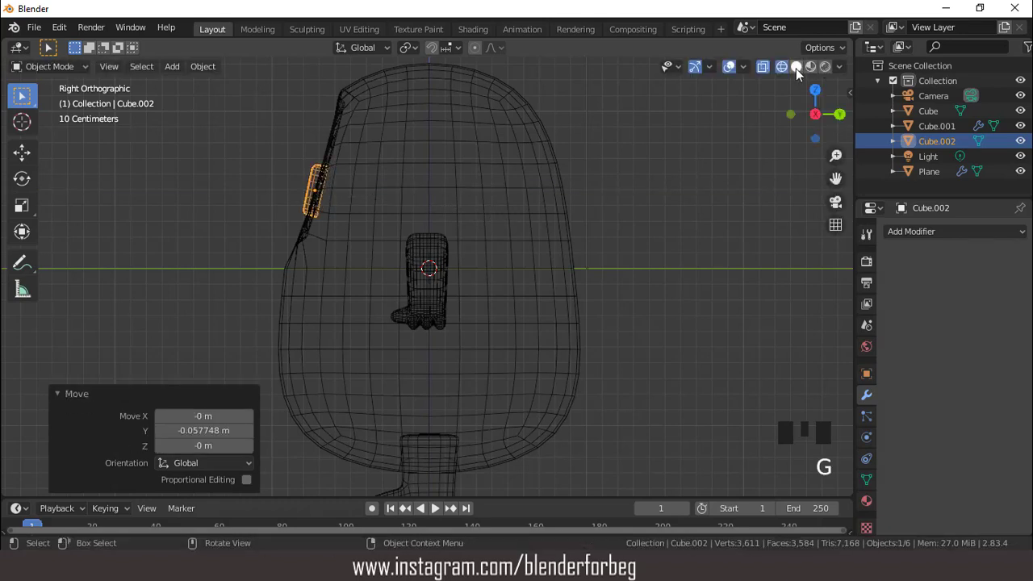
{"action": "left_click", "coordinate": [445, 139]}
{"action": "left_click_drag", "start_coordinate": [547, 171], "coordinate": [494, 172]}
{"action": "scroll", "scroll_direction": "up", "scroll_amount": 3}
{"action": "left_click_drag", "start_coordinate": [491, 175], "coordinate": [486, 189]}
Fine-tune the eye's position and tilt against the visor, checking from front and side views
{"action": "key", "text": "g"}
{"action": "key", "text": "r"}
{"action": "key", "text": "KP_1"}
{"action": "left_click_drag", "start_coordinate": [457, 203], "coordinate": [385, 228]}
{"action": "key", "text": "KP_3"}
{"action": "scroll", "scroll_direction": "down", "scroll_amount": 3}
{"action": "scroll", "scroll_direction": "up", "scroll_amount": 3}
{"action": "key", "text": "g"}
{"action": "left_click_drag", "start_coordinate": [438, 183], "coordinate": [508, 196]}
{"action": "key", "text": "KP_1"}
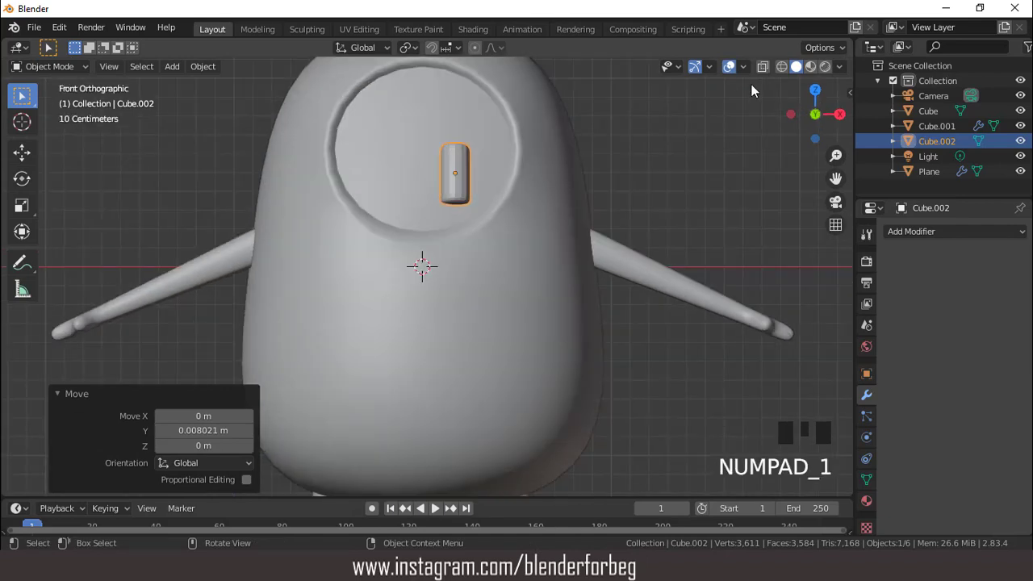
Adjust viewport shading options, undo a stray change, and apply the eye's transforms with Ctrl+A
{"action": "left_click_drag", "start_coordinate": [720, 78], "coordinate": [530, 192]}
{"action": "left_click", "coordinate": [712, 81]}
{"action": "left_click_drag", "start_coordinate": [456, 171], "coordinate": [644, 165]}
{"action": "key", "text": "ctrl+z"}
{"action": "left_click_drag", "start_coordinate": [582, 143], "coordinate": [465, 186]}
{"action": "left_click_drag", "start_coordinate": [465, 185], "coordinate": [455, 190]}
{"action": "key", "text": "KP_1"}
{"action": "key", "text": "ctrl+a"}
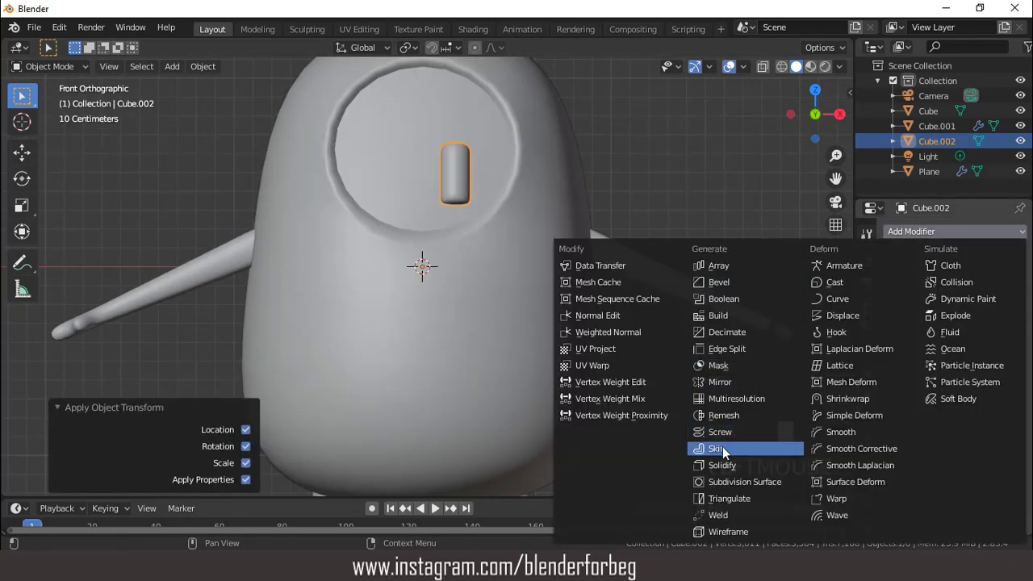
Mirror the pill eye across X to get a second one and shift the pair along the visor
{"action": "left_click", "coordinate": [730, 386]}
{"action": "scroll", "scroll_direction": "down", "scroll_amount": 3}
{"action": "left_click_drag", "start_coordinate": [444, 258], "coordinate": [430, 191]}
{"action": "scroll", "scroll_direction": "up", "scroll_amount": 3}
{"action": "middle_click", "coordinate": [394, 206]}
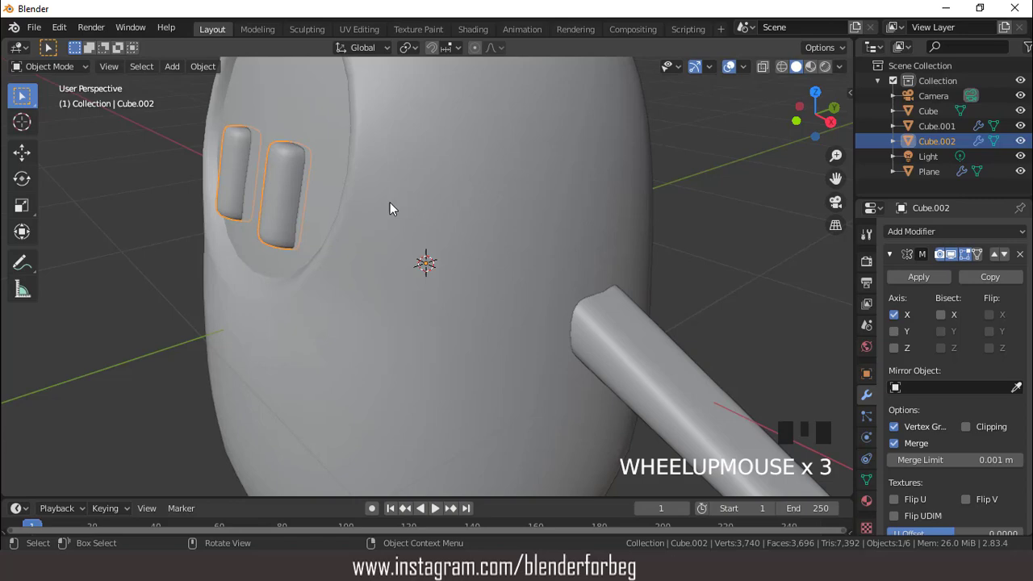
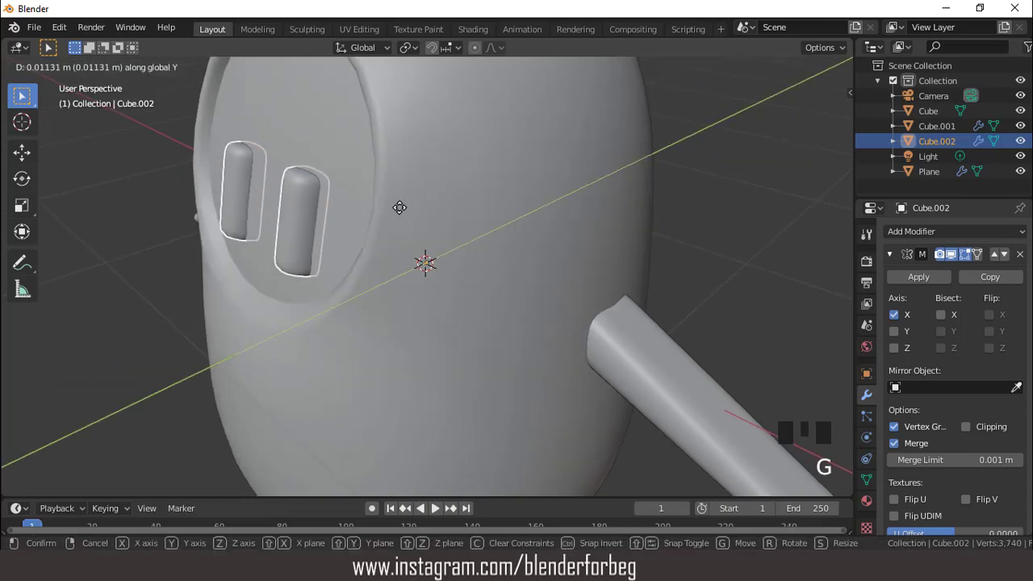
{"action": "scroll", "scroll_direction": "down", "scroll_amount": 3}
{"action": "left_click_drag", "start_coordinate": [474, 225], "coordinate": [723, 77]}
{"action": "left_click_drag", "start_coordinate": [723, 77], "coordinate": [675, 128]}
Scale the arm along Y to about 78% depth, thinning it front to back, checked from front view
{"action": "key", "text": "KP_1"}
{"action": "scroll", "scroll_direction": "down", "scroll_amount": 3}
{"action": "left_click_drag", "start_coordinate": [620, 238], "coordinate": [694, 108]}
{"action": "left_click", "coordinate": [695, 107]}
{"action": "left_click", "coordinate": [457, 304]}
{"action": "scroll", "scroll_direction": "up", "scroll_amount": 3}
{"action": "left_click_drag", "start_coordinate": [453, 319], "coordinate": [462, 330]}
{"action": "key", "text": "s"}
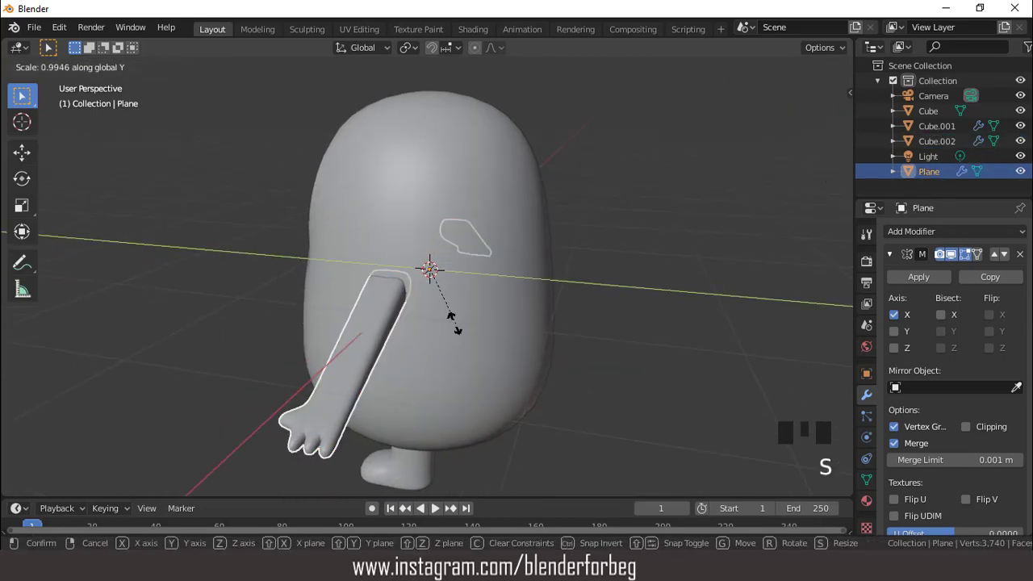
{"action": "left_click_drag", "start_coordinate": [518, 283], "coordinate": [645, 274]}
{"action": "key", "text": "KP_1"}
{"action": "key", "text": "Tab"}
{"action": "key", "text": "Tab"}
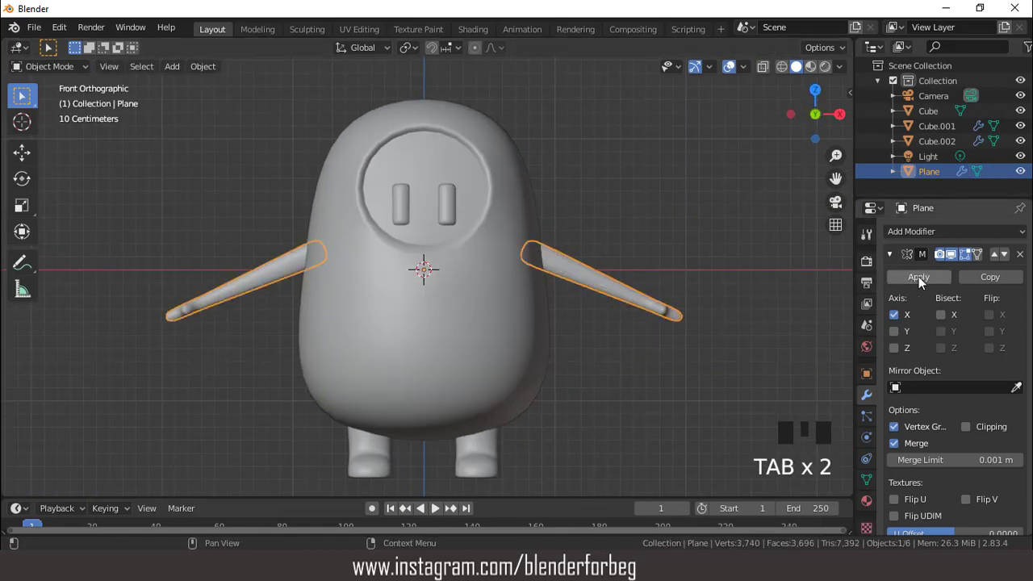
Apply the Mirror modifier and, in X-ray Edit Mode, curve the right arm loop downward with proportional editing
{"action": "left_click", "coordinate": [925, 279]}
{"action": "key", "text": "Tab"}
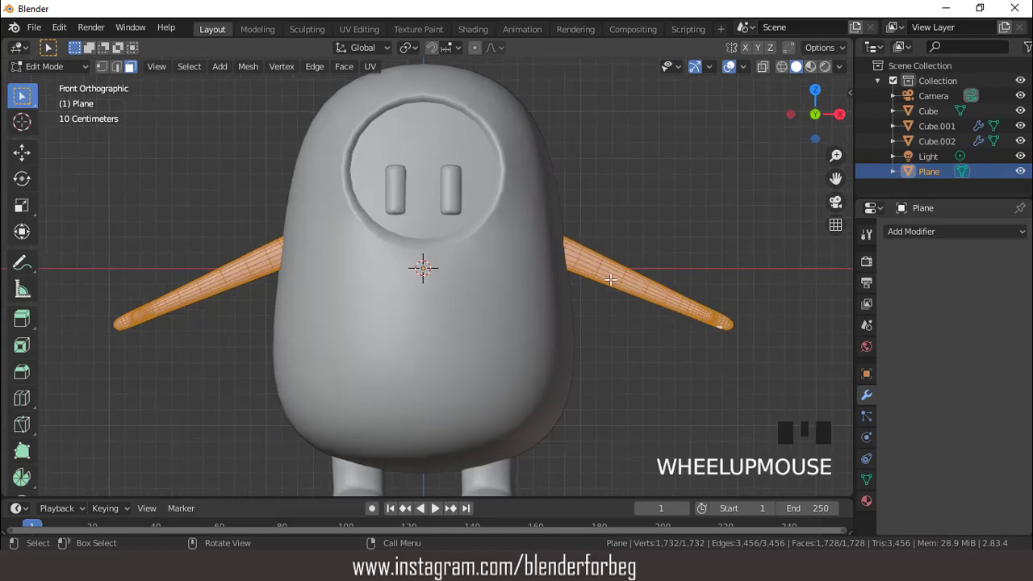
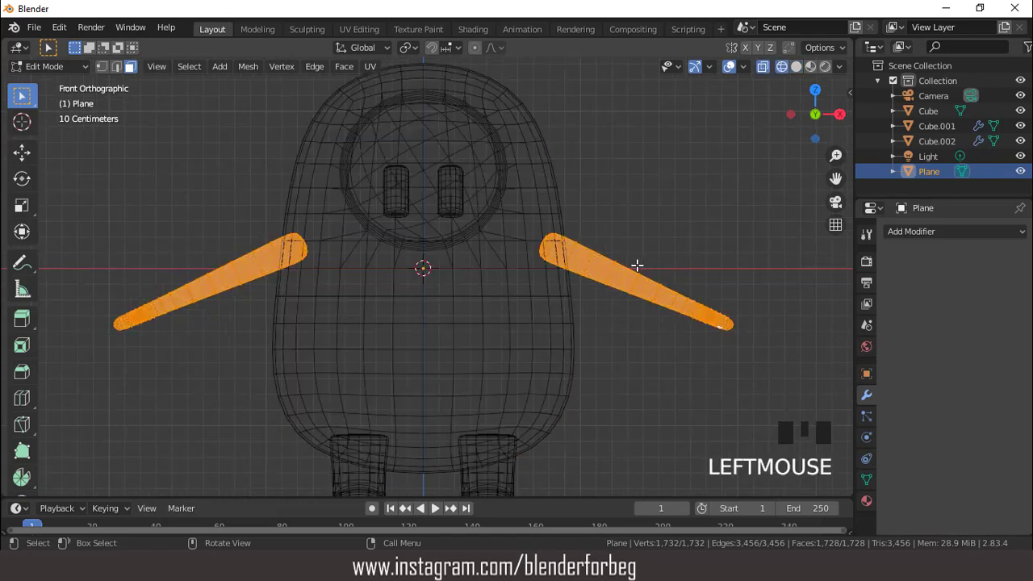
{"action": "key", "text": "1"}
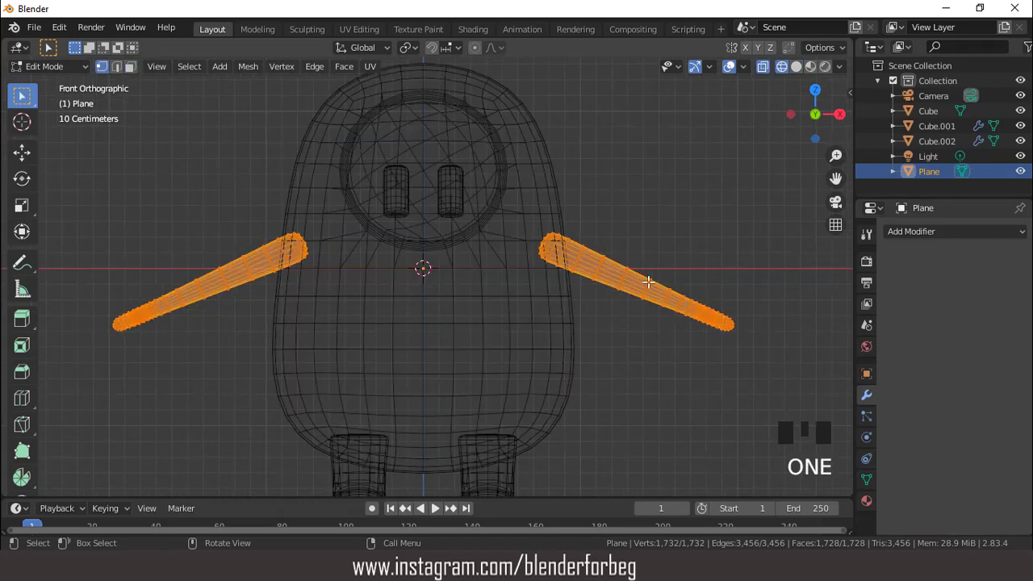
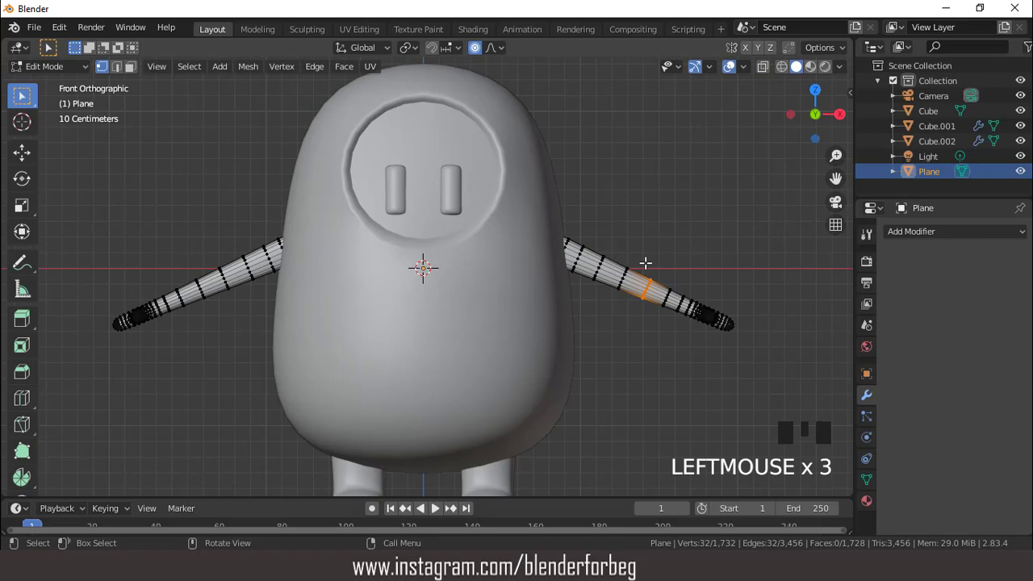
{"action": "key", "text": "g"}
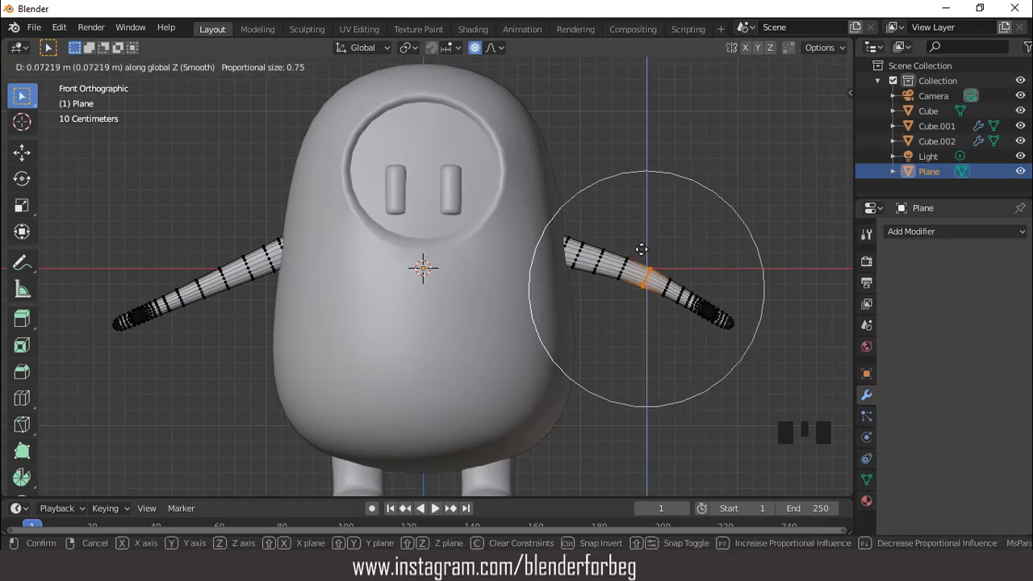
{"action": "key", "text": "g"}
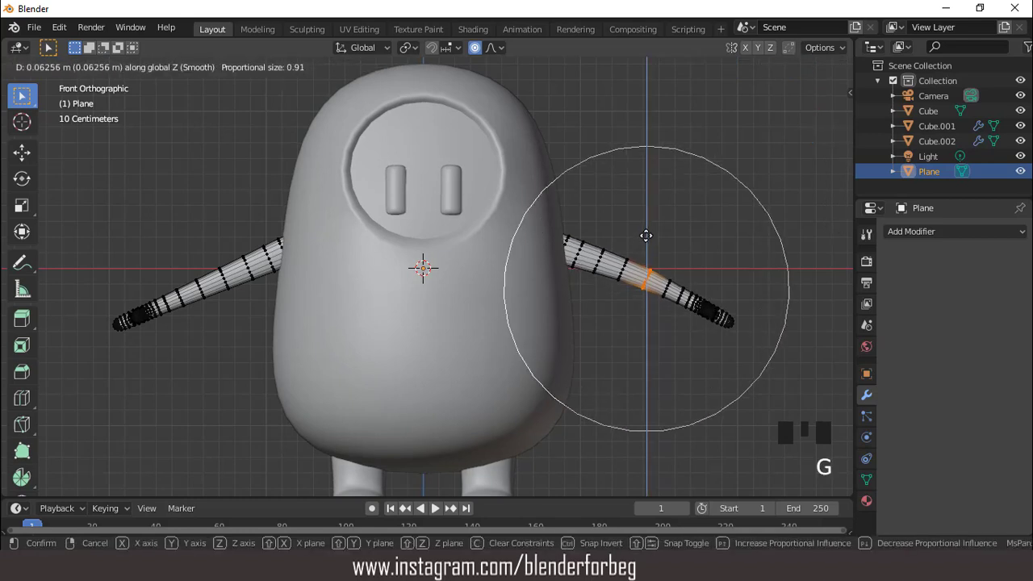
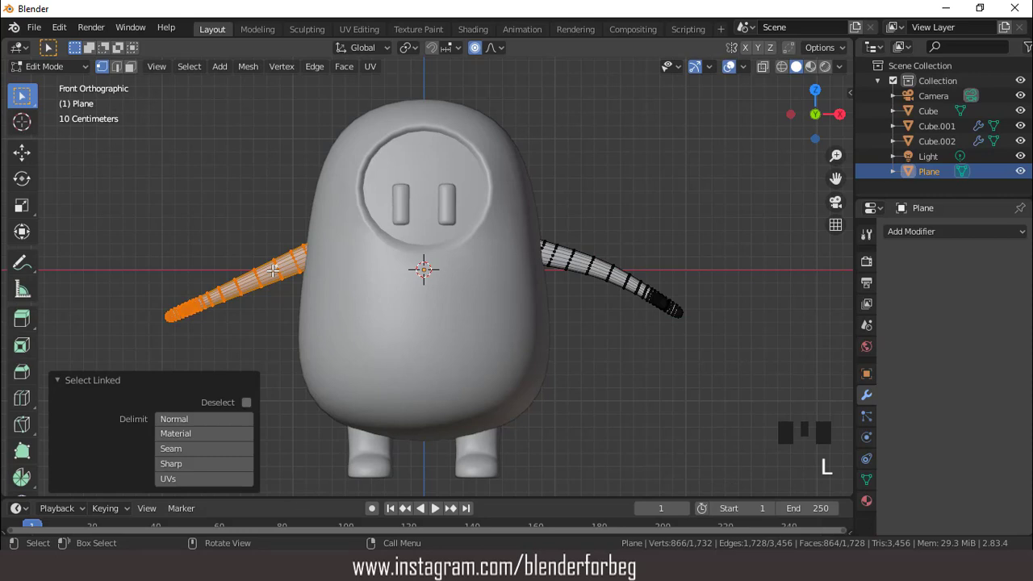
Delete the left arm copy's vertices and return to Object Mode
{"action": "key", "text": "3"}
{"action": "key", "text": "Delete"}
{"action": "key", "text": "Tab"}
{"action": "key", "text": "ctrl+a"}
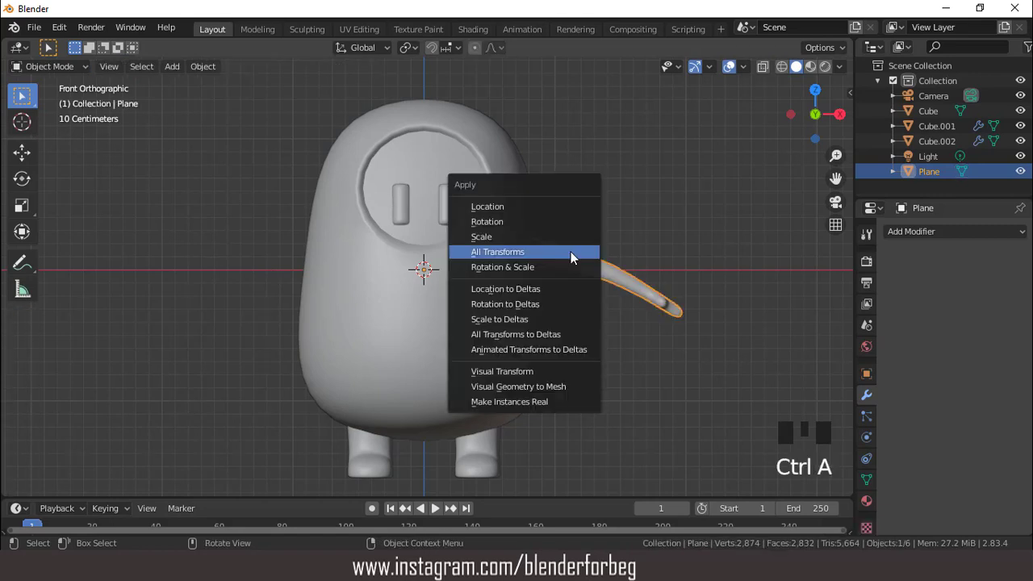
Apply All Transforms to the arm and add a Mirror modifier so the curved arm appears on both sides
{"action": "left_click", "coordinate": [897, 237]}
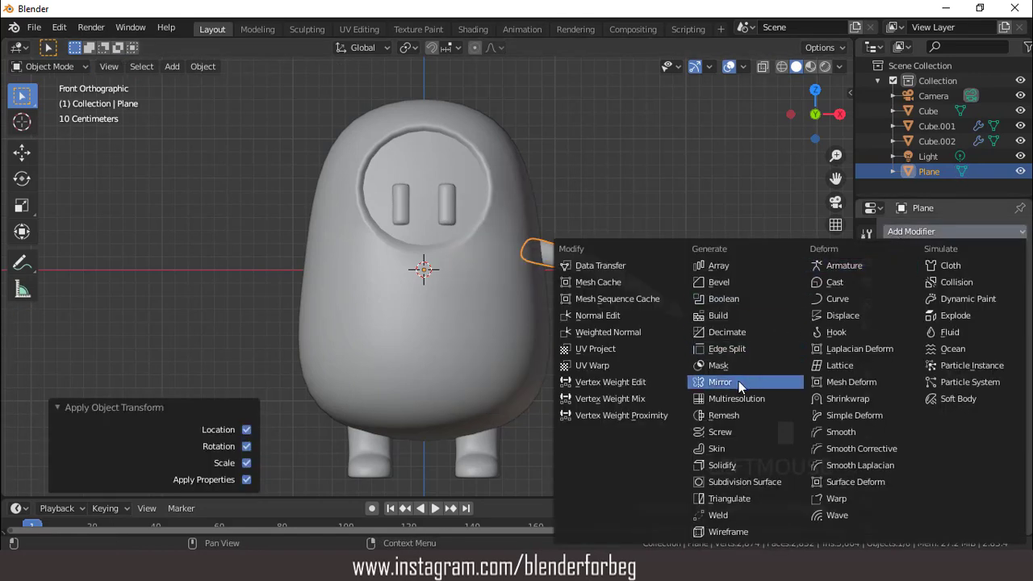
{"action": "left_click_drag", "start_coordinate": [744, 386], "coordinate": [532, 300]}
{"action": "scroll", "scroll_direction": "down", "scroll_amount": 3}
{"action": "left_click_drag", "start_coordinate": [491, 301], "coordinate": [537, 312]}
{"action": "key", "text": "KP_1"}
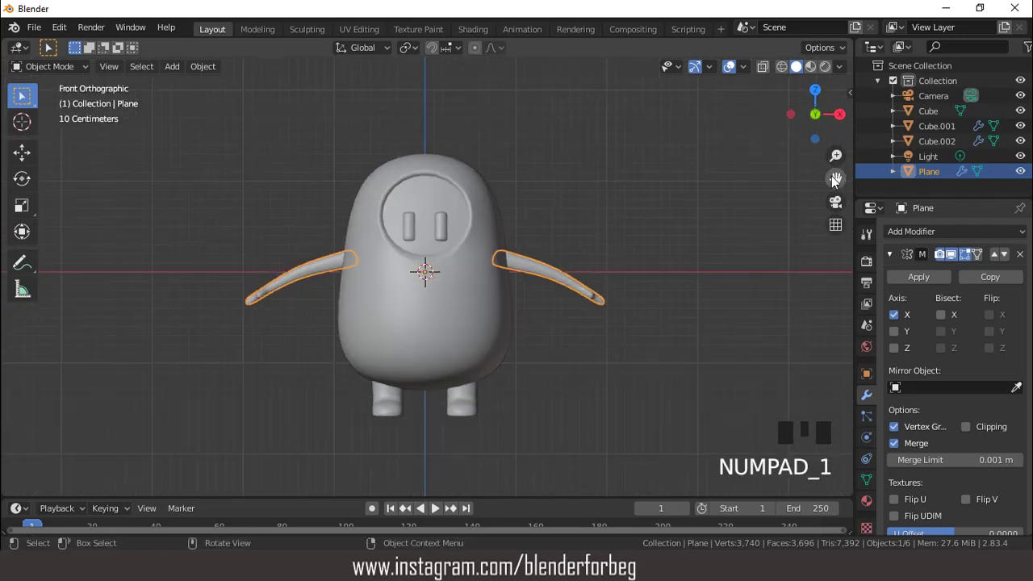
{"action": "left_click", "coordinate": [695, 123]}
{"action": "scroll", "scroll_direction": "up", "scroll_amount": 3}
{"action": "scroll", "scroll_direction": "down", "scroll_amount": 3}
{"action": "left_click_drag", "start_coordinate": [659, 269], "coordinate": [514, 266]}
{"action": "key", "text": "KP_1"}
Switch the viewport to Rendered shading, enable Ambient Occlusion in Render Properties, and select the body
{"action": "left_click", "coordinate": [831, 71]}
{"action": "left_click_drag", "start_coordinate": [844, 74], "coordinate": [871, 283]}
{"action": "left_click", "coordinate": [869, 268]}
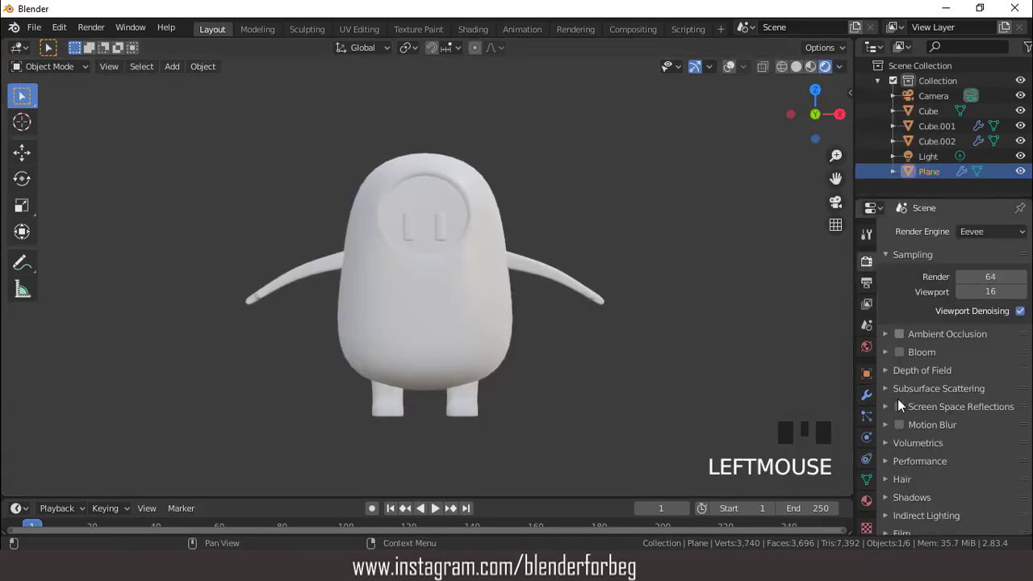
{"action": "left_click", "coordinate": [903, 412]}
{"action": "left_click", "coordinate": [889, 410]}
{"action": "left_click_drag", "start_coordinate": [890, 410], "coordinate": [1009, 436]}
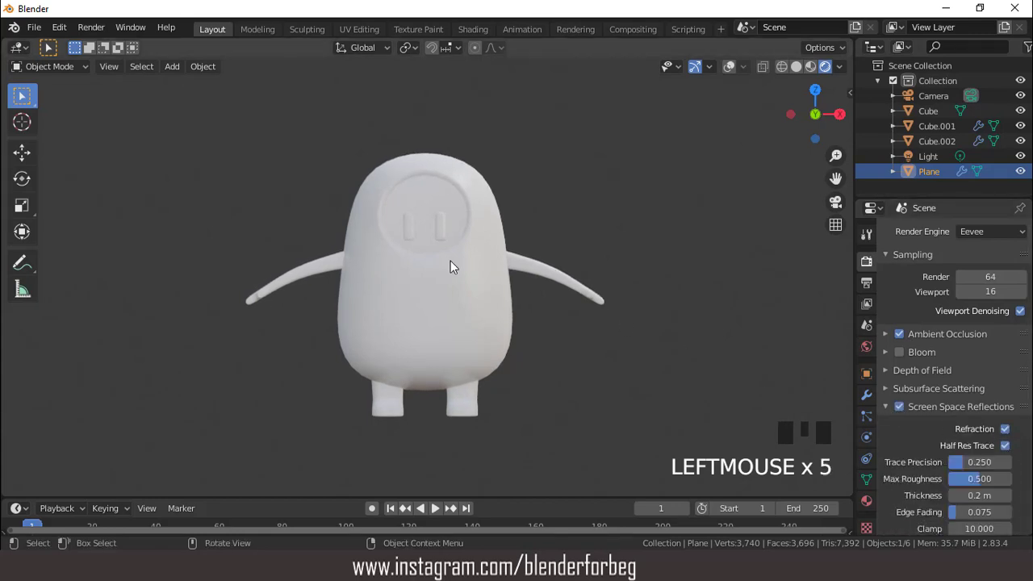
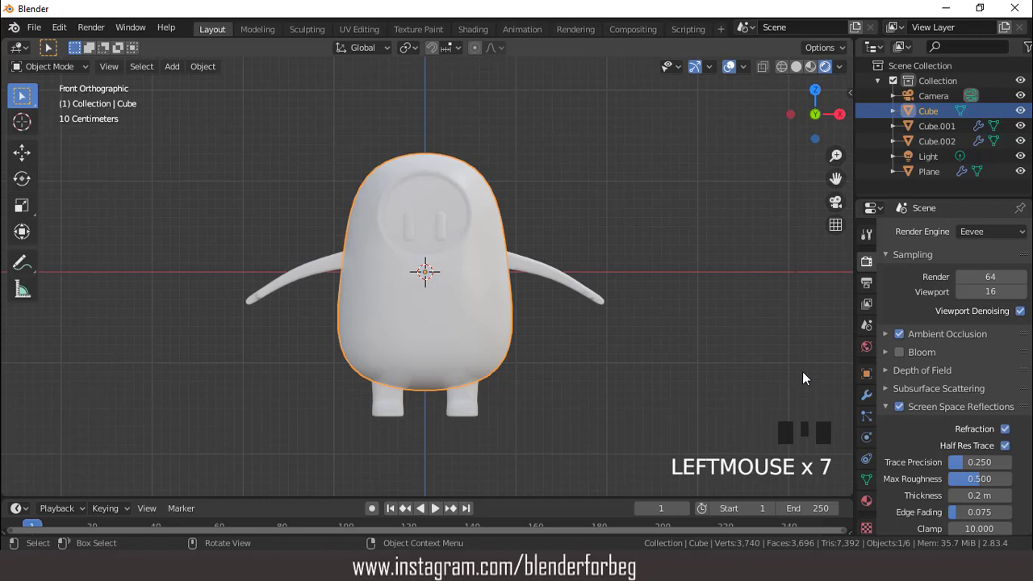
Create a red Material.001 on the body with Screen Space Refraction enabled, to be shared with the arms
{"action": "left_click", "coordinate": [869, 503]}
{"action": "left_click_drag", "start_coordinate": [974, 304], "coordinate": [986, 454]}
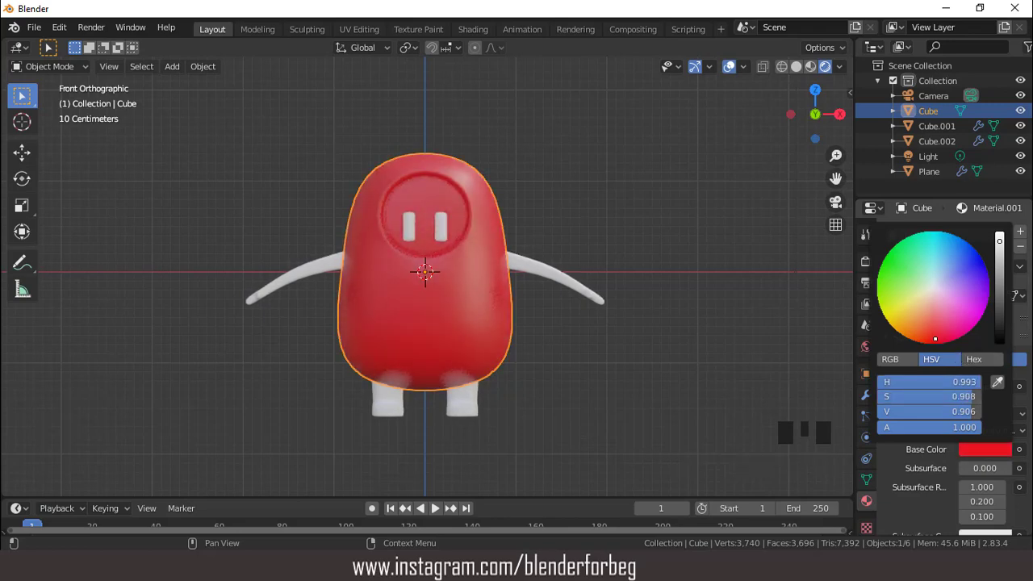
{"action": "scroll", "scroll_direction": "up", "scroll_amount": 3}
{"action": "left_click_drag", "start_coordinate": [481, 280], "coordinate": [992, 410]}
{"action": "left_click_drag", "start_coordinate": [993, 411], "coordinate": [1004, 325]}
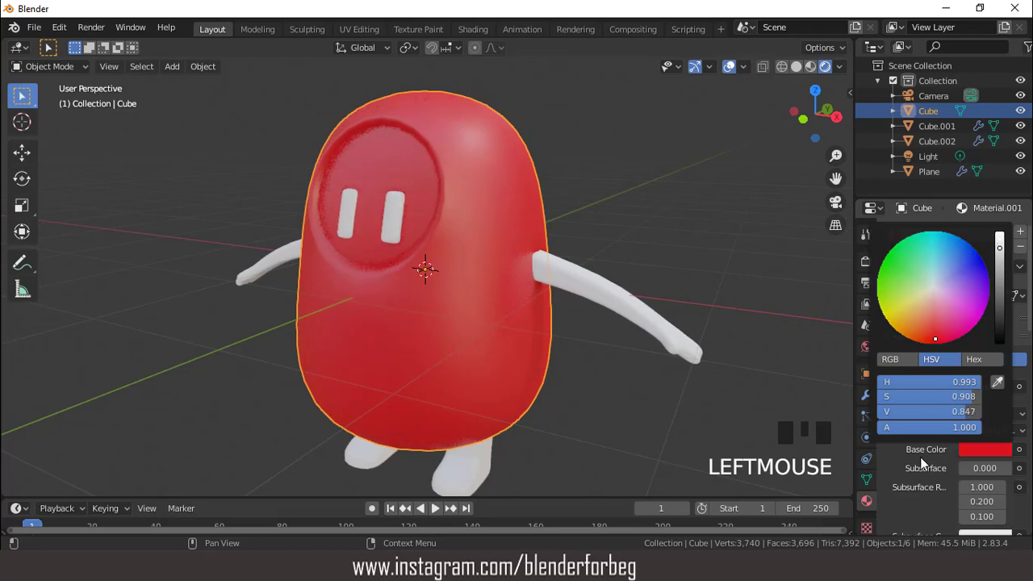
{"action": "scroll", "scroll_direction": "down", "scroll_amount": 3}
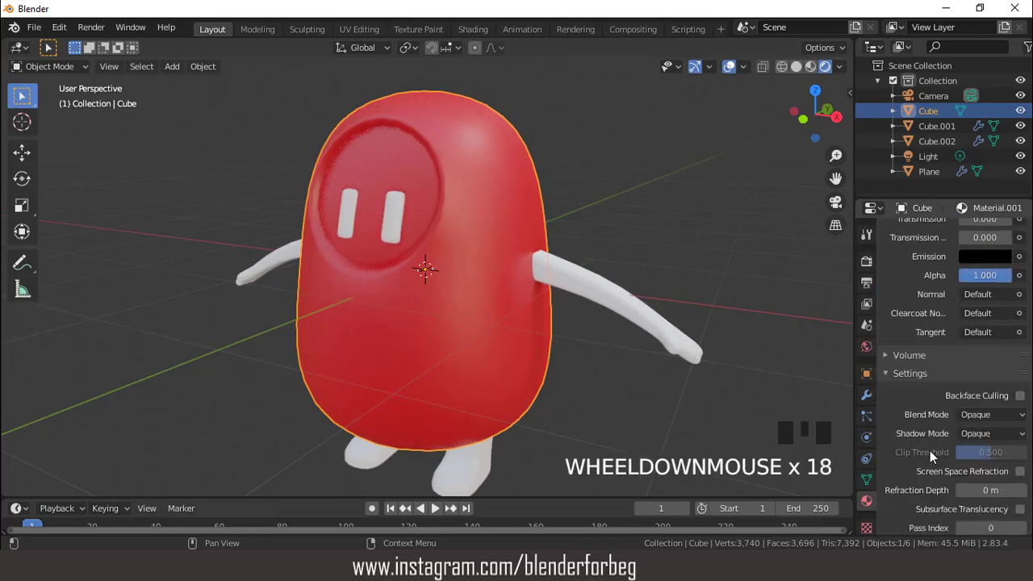
{"action": "left_click", "coordinate": [1024, 474]}
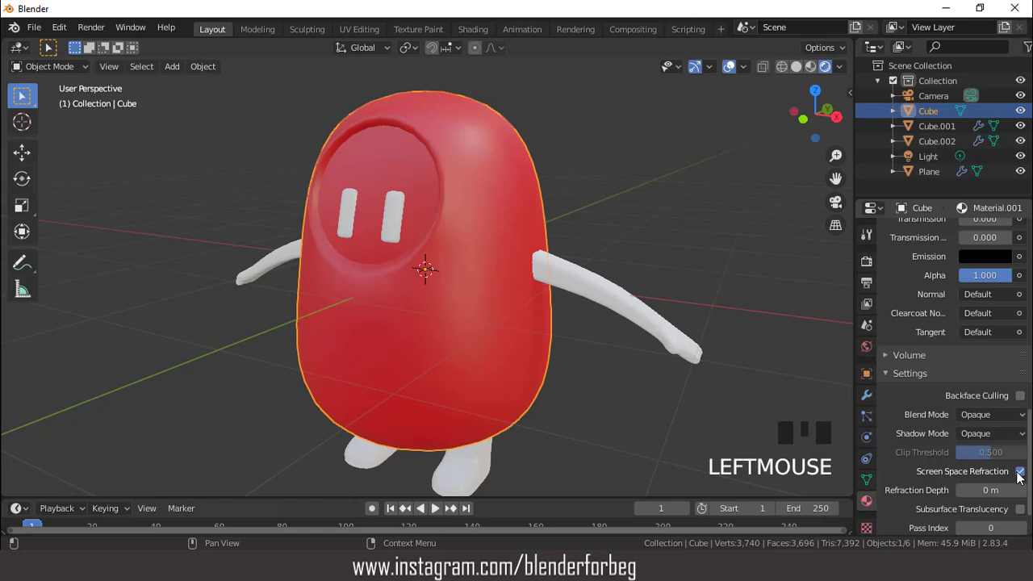
{"action": "left_click", "coordinate": [565, 282]}
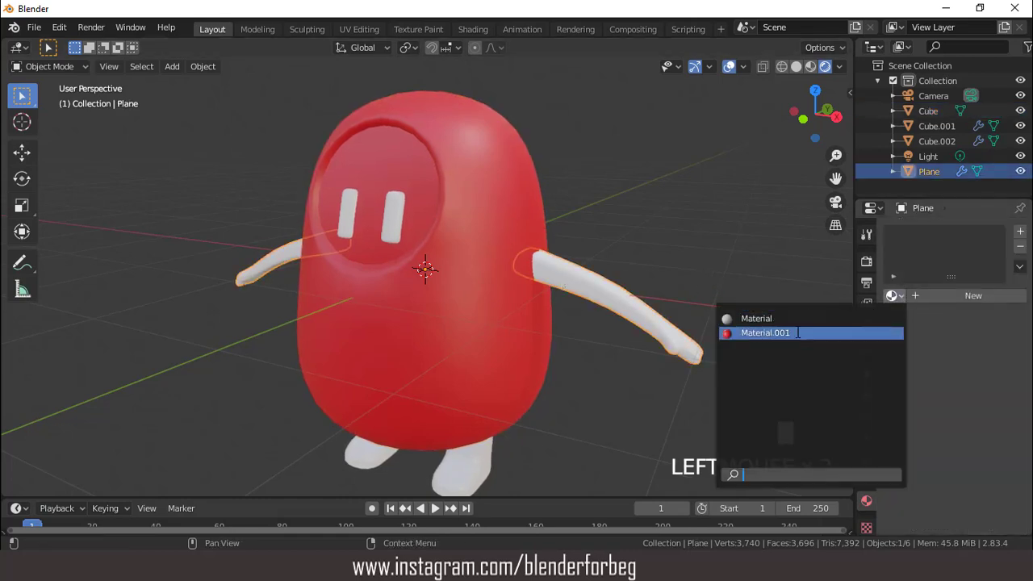
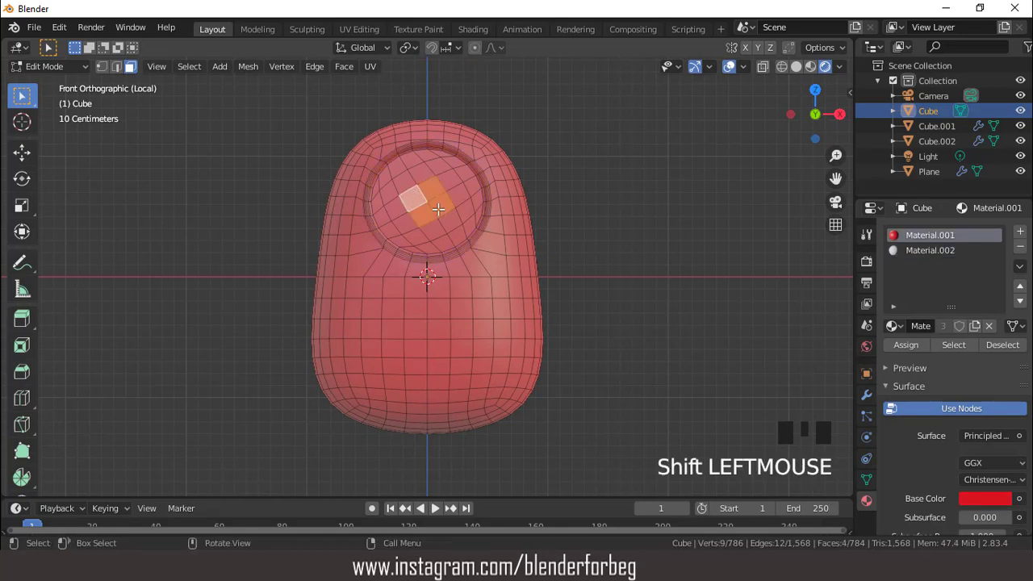
Assign pale grey Material.002 to the grown visor faces and give the eye pills a near-black material
{"action": "key", "text": "ctrl+KP_Add"}
{"action": "key", "text": "ctrl+KP_Add"}
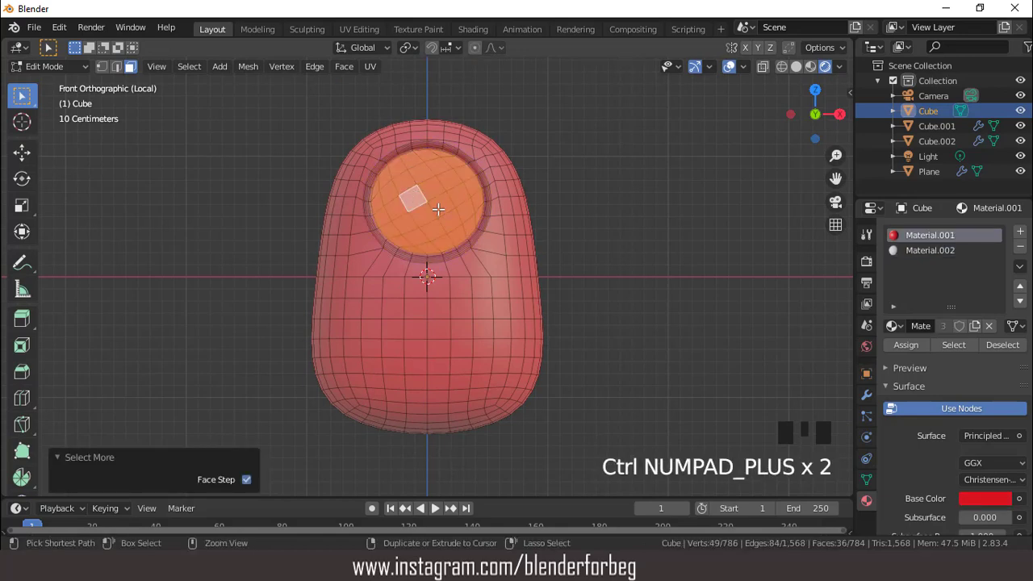
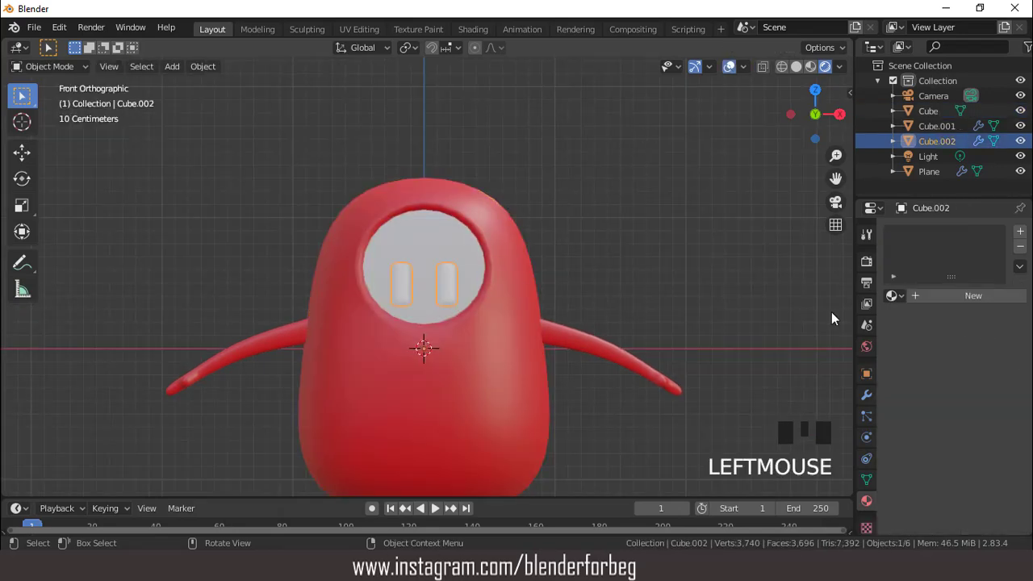
{"action": "left_click_drag", "start_coordinate": [958, 297], "coordinate": [981, 452]}
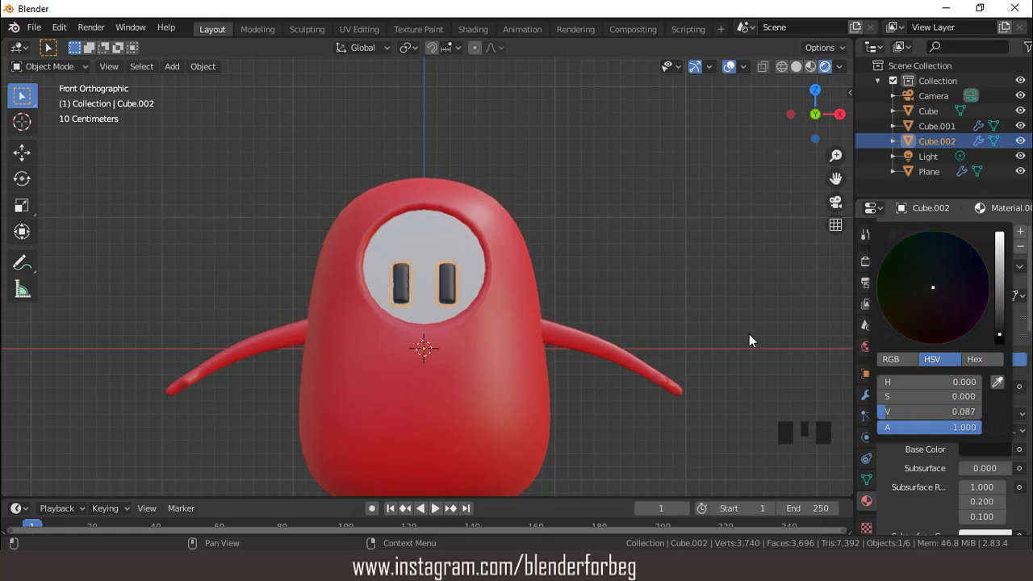
{"action": "scroll", "scroll_direction": "down", "scroll_amount": 3}
{"action": "scroll", "scroll_direction": "down", "scroll_amount": 3}
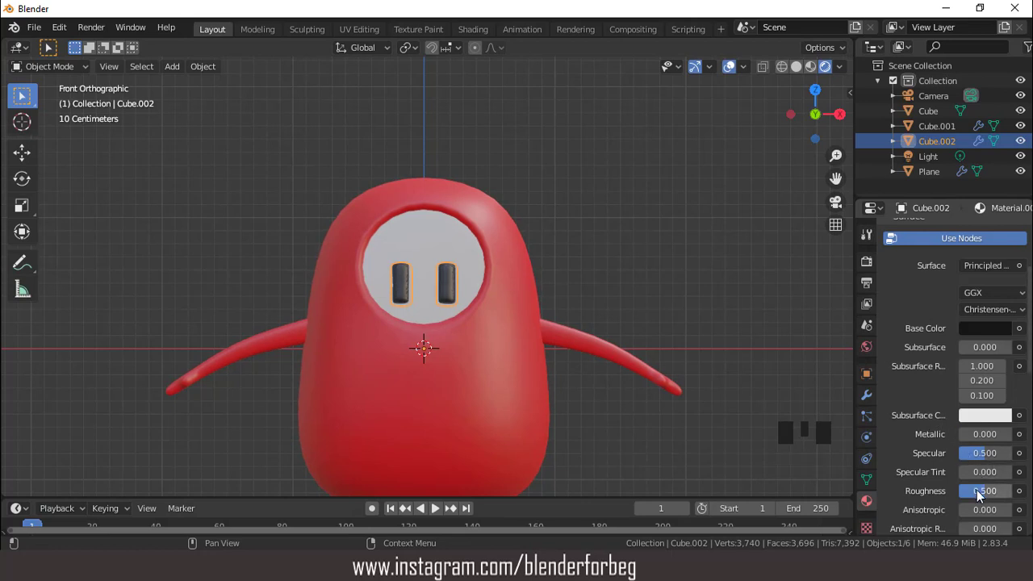
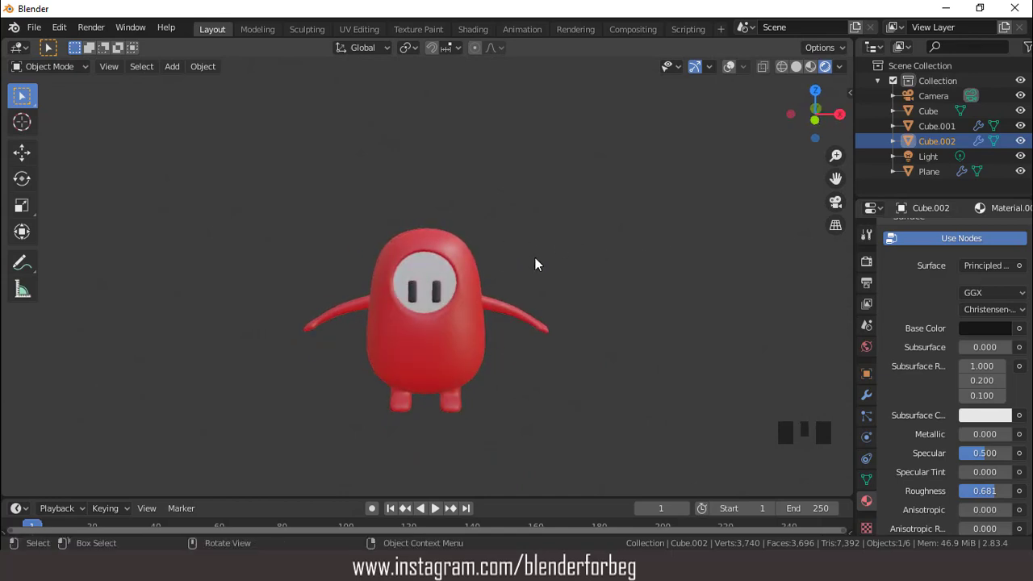
Enable Film > Transparent in Render Properties so the character renders over a transparent background
{"action": "key", "text": "KP_1"}
{"action": "scroll", "scroll_direction": "up", "scroll_amount": 3}
{"action": "key", "text": "ctrl+KP_2"}
{"action": "key", "text": "ctrl+KP_2"}
{"action": "key", "text": "ctrl+KP_2"}
{"action": "scroll", "scroll_direction": "up", "scroll_amount": 3}
{"action": "scroll", "scroll_direction": "down", "scroll_amount": 3}
{"action": "left_click_drag", "start_coordinate": [481, 262], "coordinate": [333, 279]}
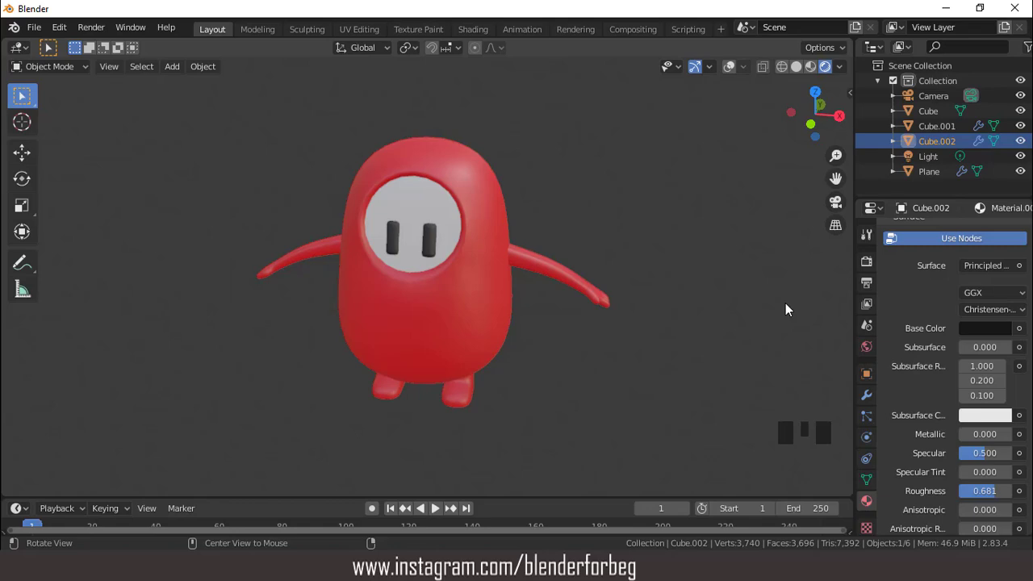
{"action": "left_click", "coordinate": [876, 269]}
{"action": "scroll", "scroll_direction": "down", "scroll_amount": 3}
{"action": "left_click_drag", "start_coordinate": [894, 457], "coordinate": [971, 484]}
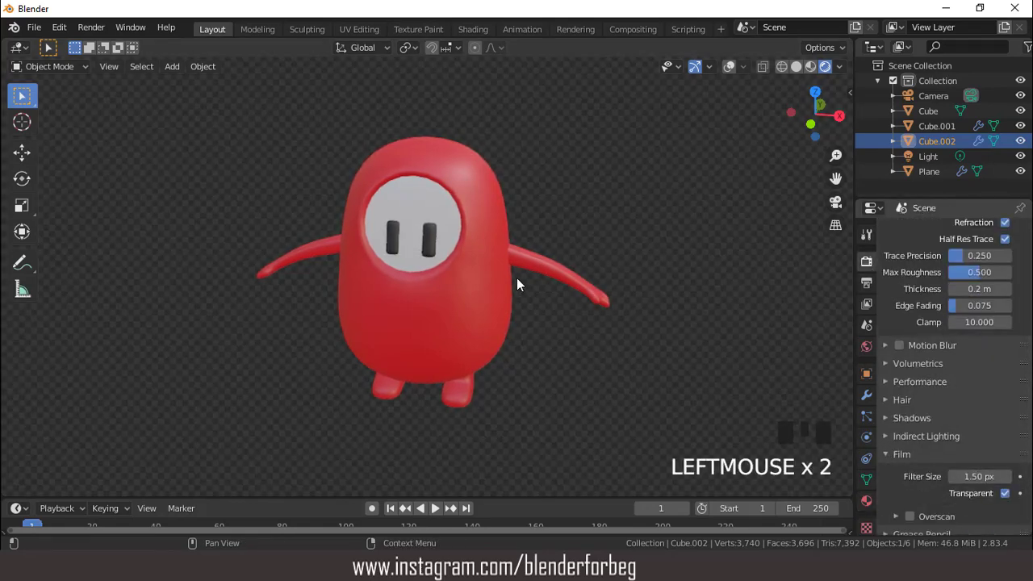
{"action": "scroll", "scroll_direction": "down", "scroll_amount": 3}
{"action": "key", "text": "KP_1"}
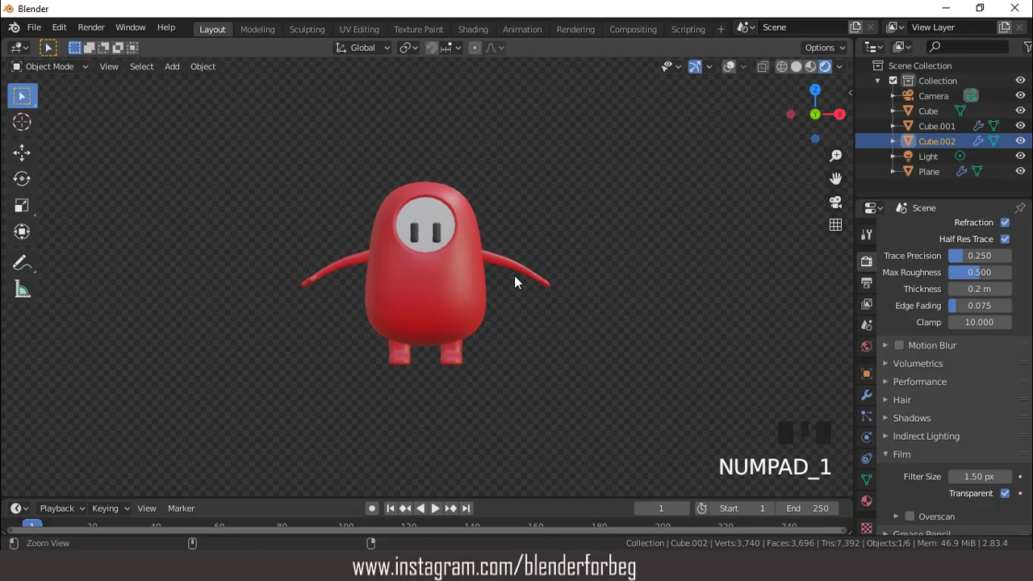
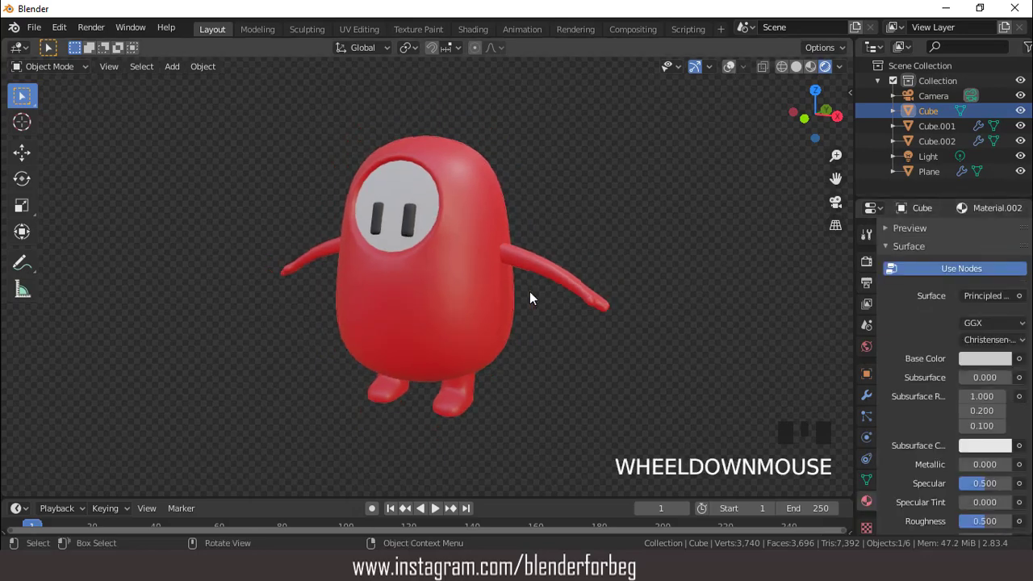
Change the body's Material.001 base colour from red to yellow on the colour wheel
{"action": "scroll", "scroll_direction": "up", "scroll_amount": 3}
{"action": "left_click", "coordinate": [915, 237]}
{"action": "left_click", "coordinate": [986, 485]}
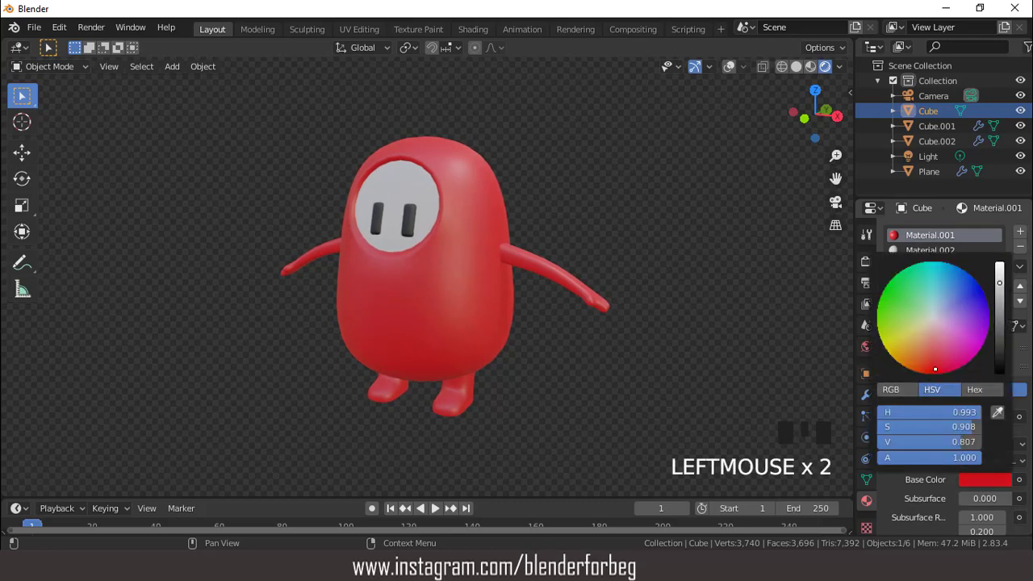